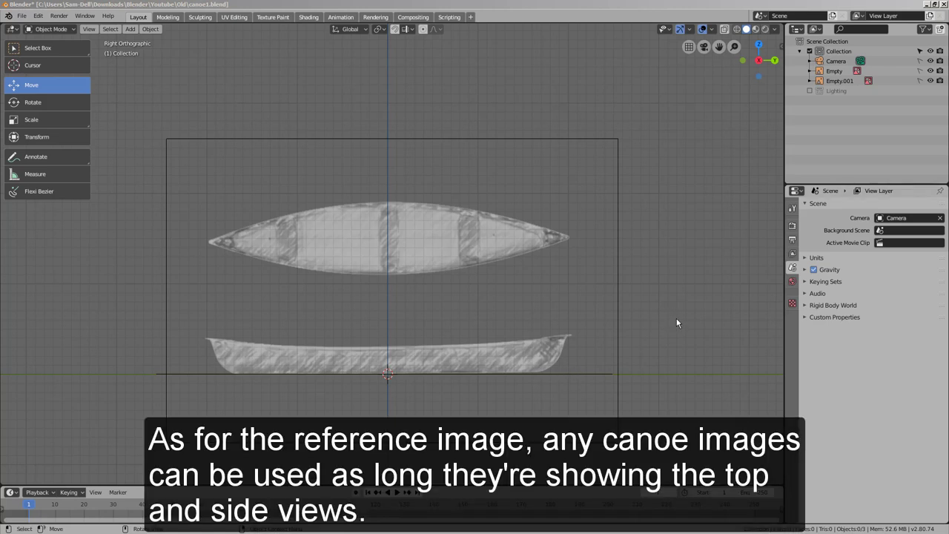
Step: Check the canoe reference images from top and side views
left_click(679, 322)
key("KP_7")
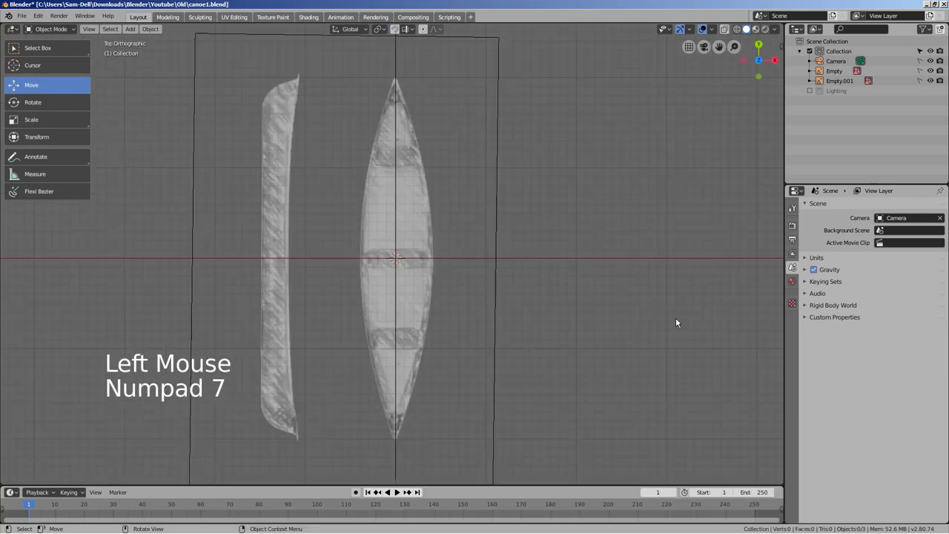
key("KP_1")
key("KP_3")
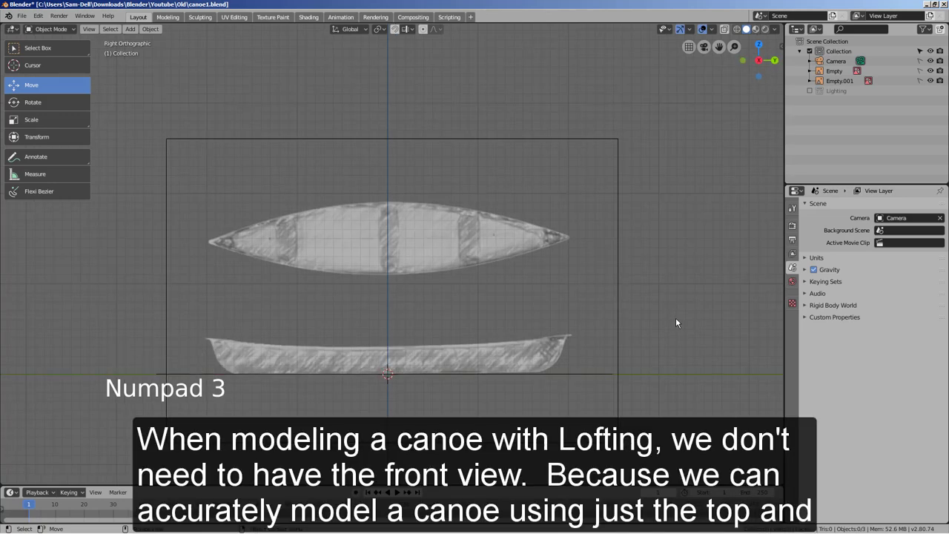
key("KP_7")
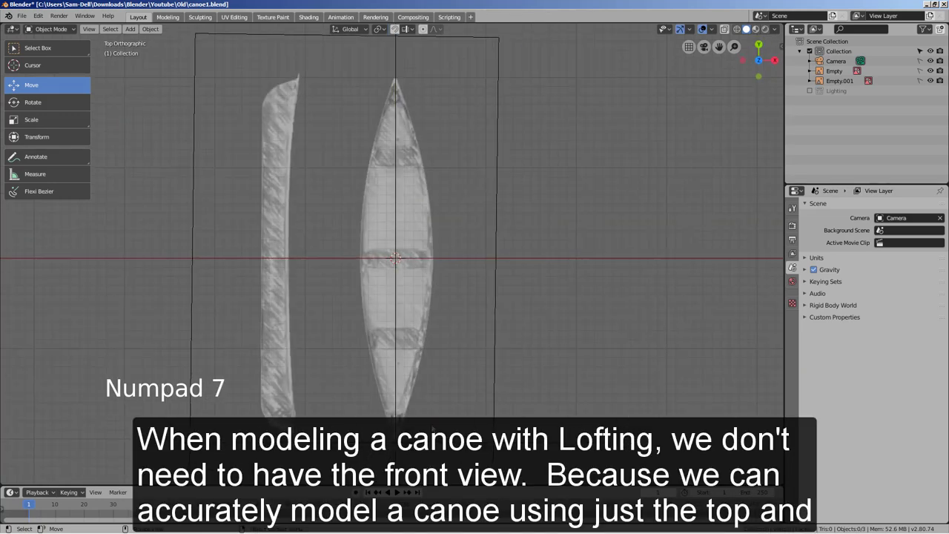
Step: Add a single-point curve and place its point at the canoe's bottom end, ready for editing
key("shift+a")
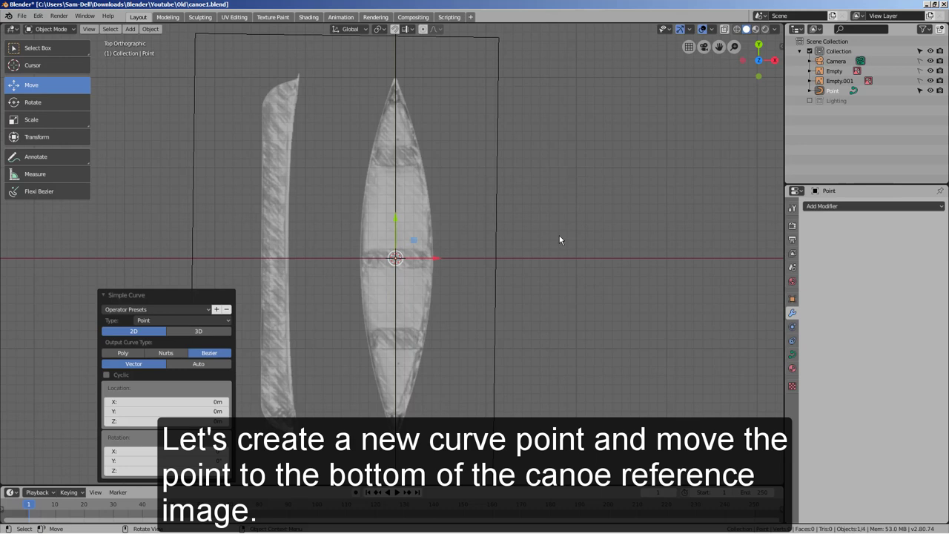
key("g")
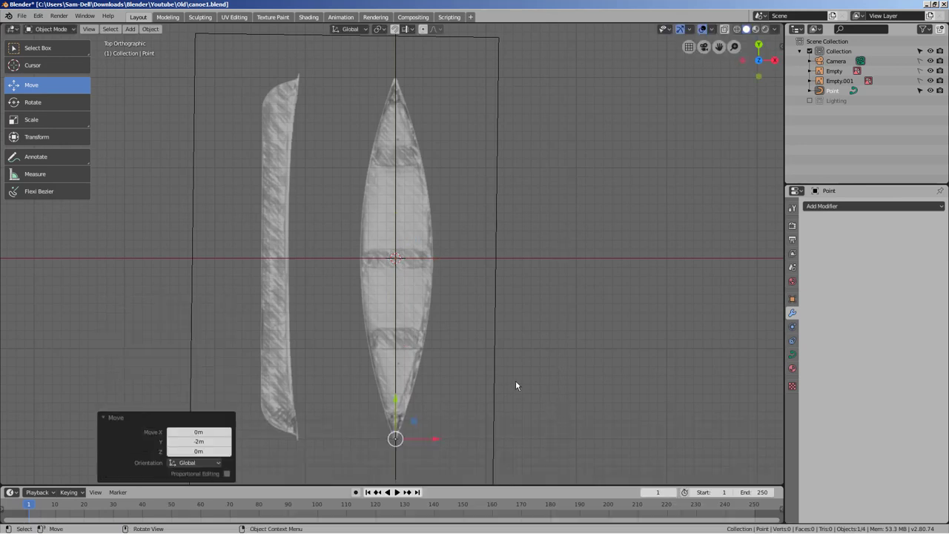
key("Tab")
Step: Extrude curve points along one side of the canoe's top-view outline toward the tip
key("a")
key("e")
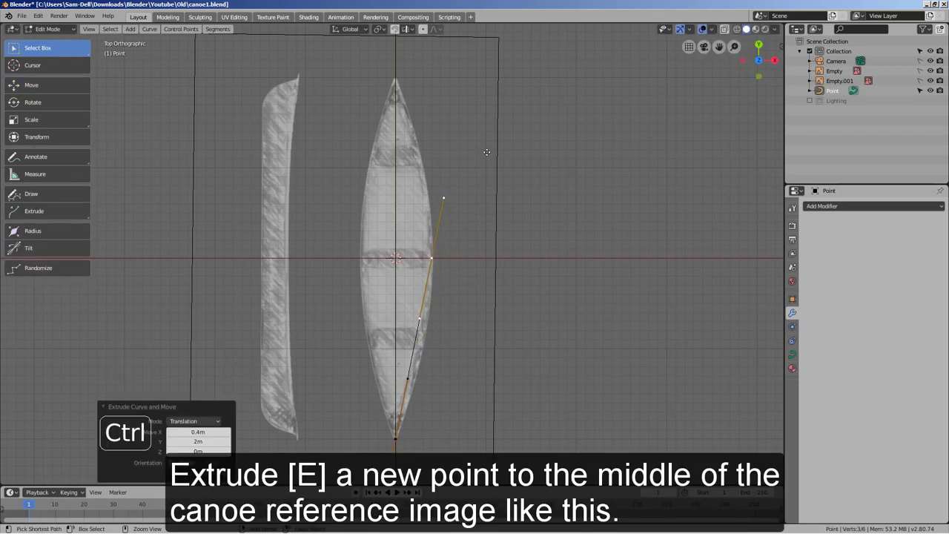
key("e")
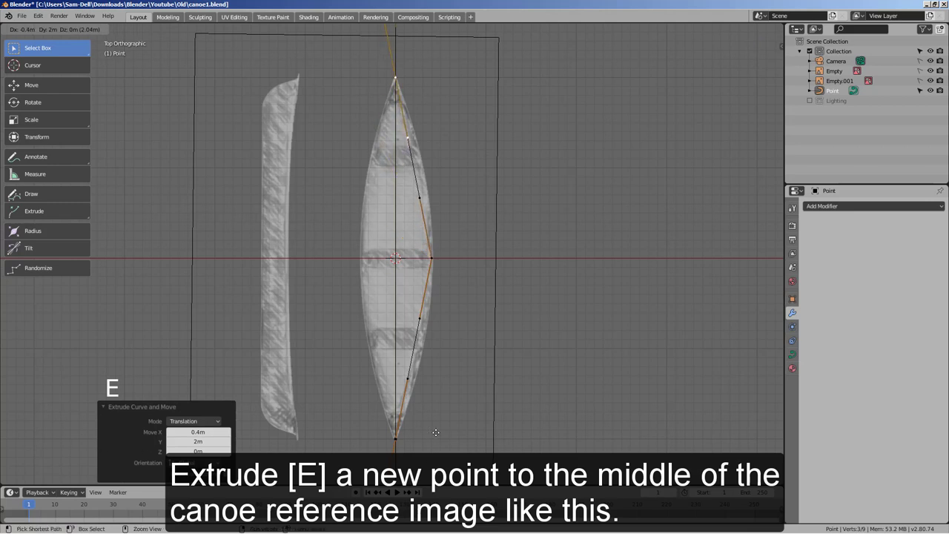
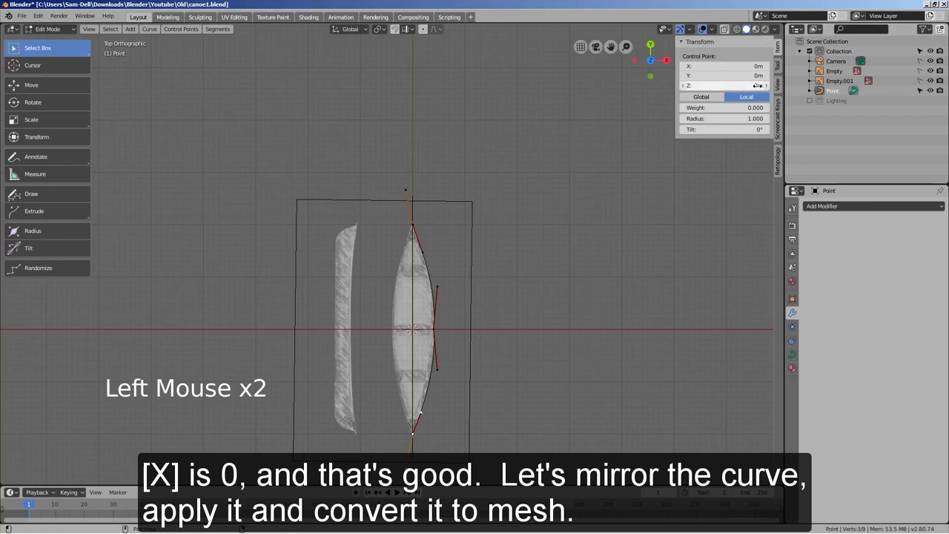
Step: Mirror the half outline across X, apply it and convert the curve to a mesh
key("Tab")
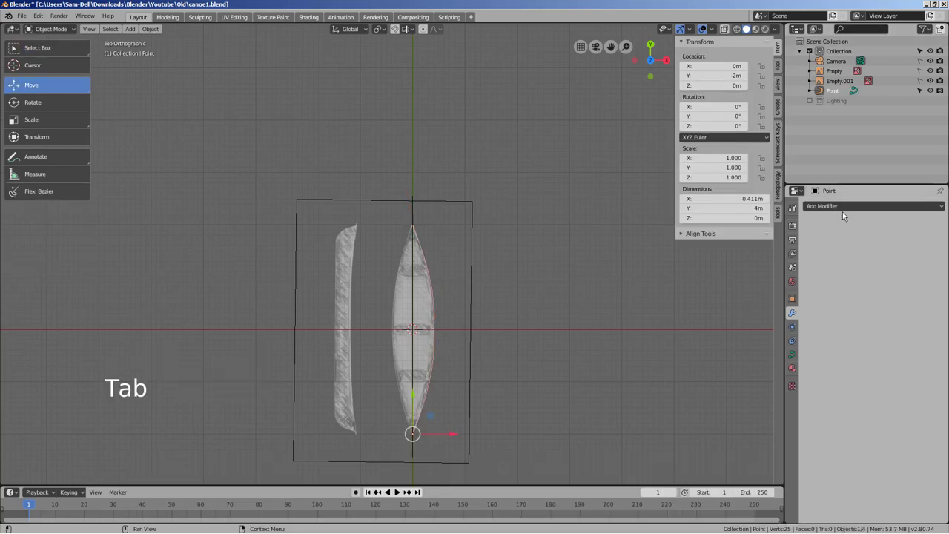
left_click(850, 215)
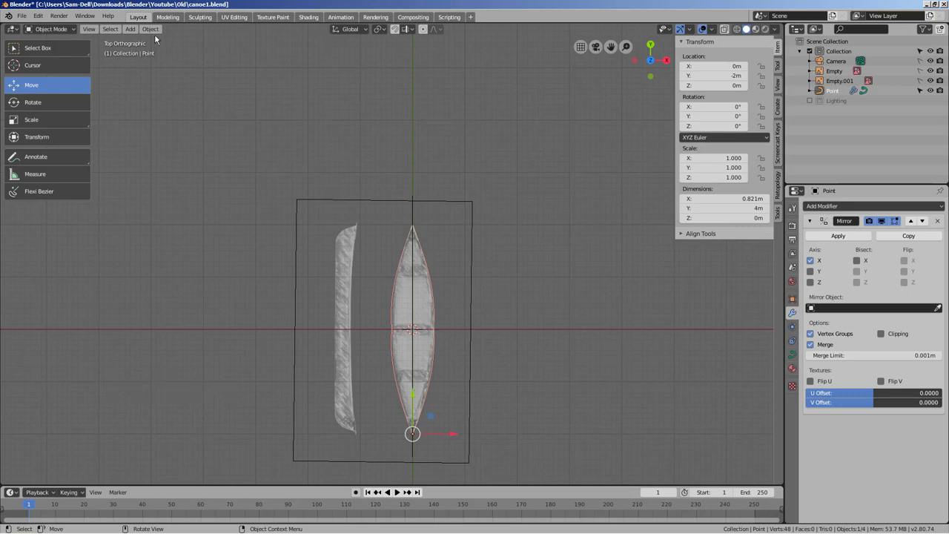
left_click(155, 36)
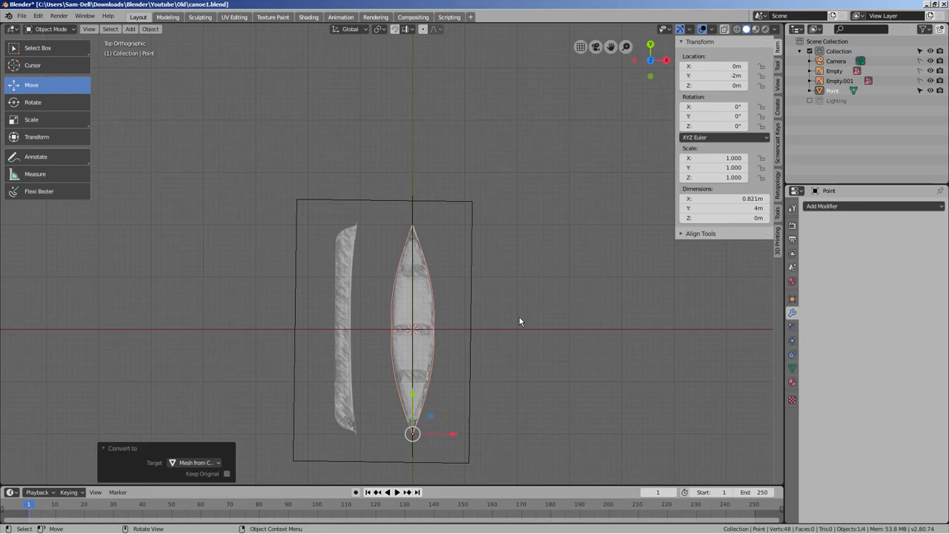
Step: Duplicate the canoe outline and place the backup copy below the original
middle_click(535, 327)
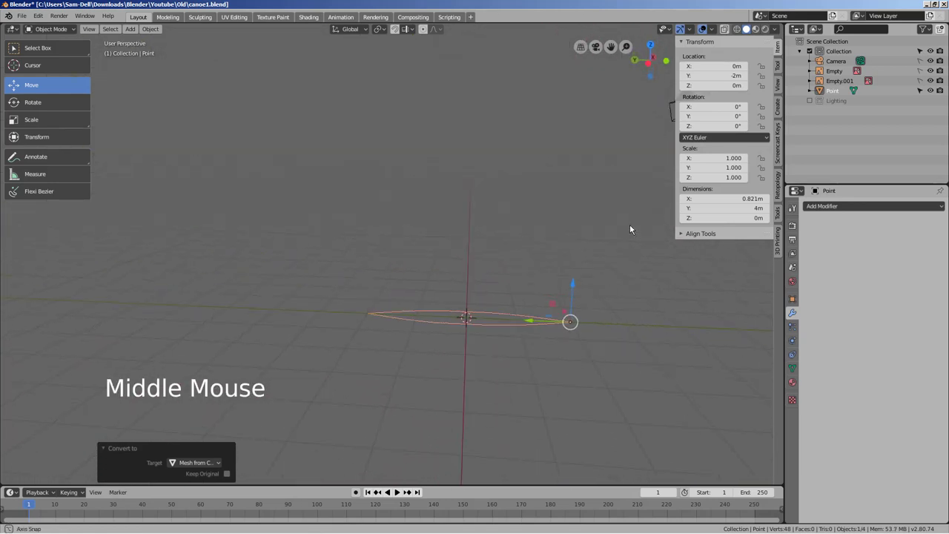
key("KP_3")
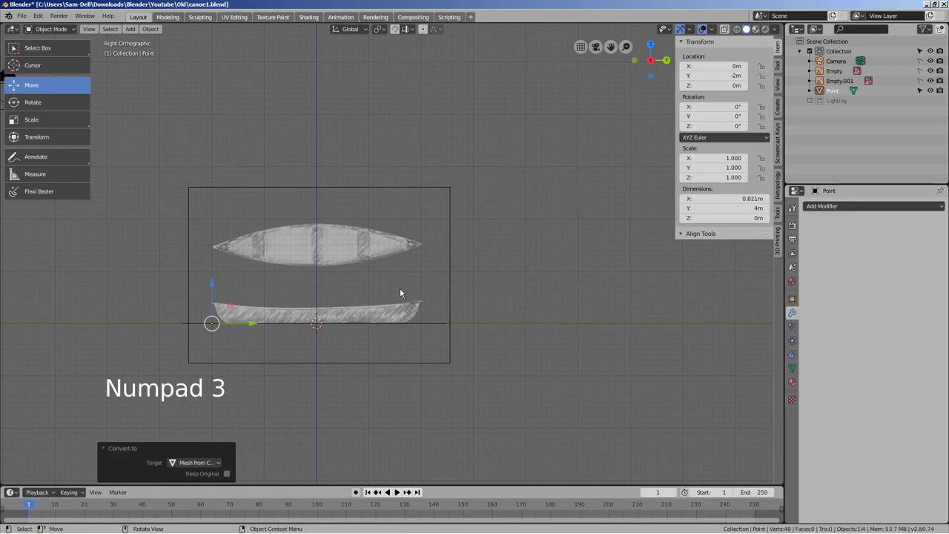
key("shift+d")
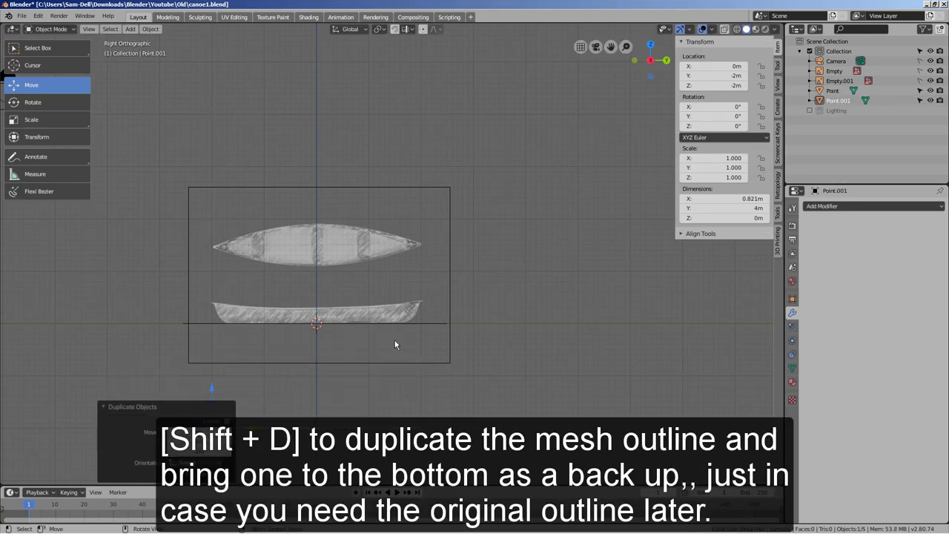
left_click(378, 325)
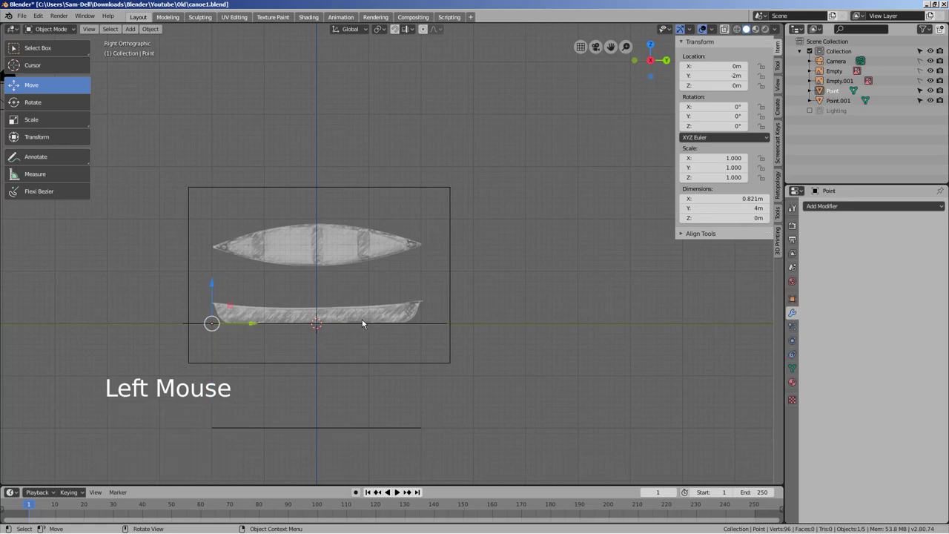
Step: Frame the side reference and set the original outline's origin to the 3D cursor
middle_click(412, 343)
key("KP_3")
scroll("up", 3)
scroll("up", 3)
middle_click(422, 348)
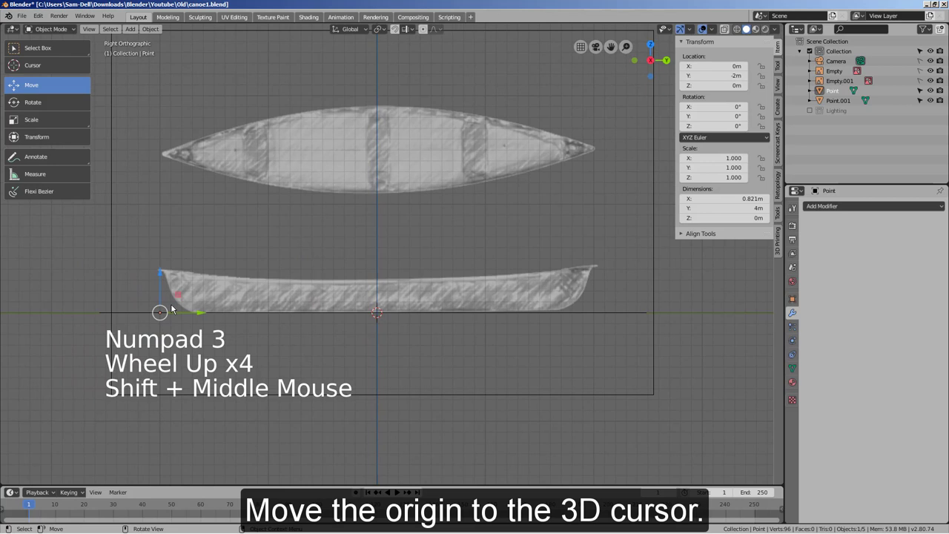
left_click(160, 35)
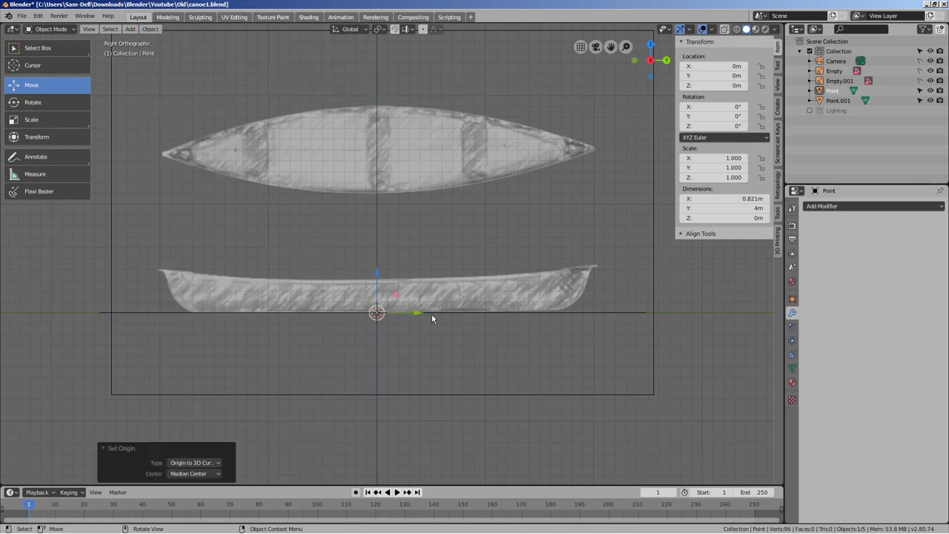
Step: Raise and shrink the outline slightly, then duplicate and resize a copy for the next hull level
left_click(379, 277)
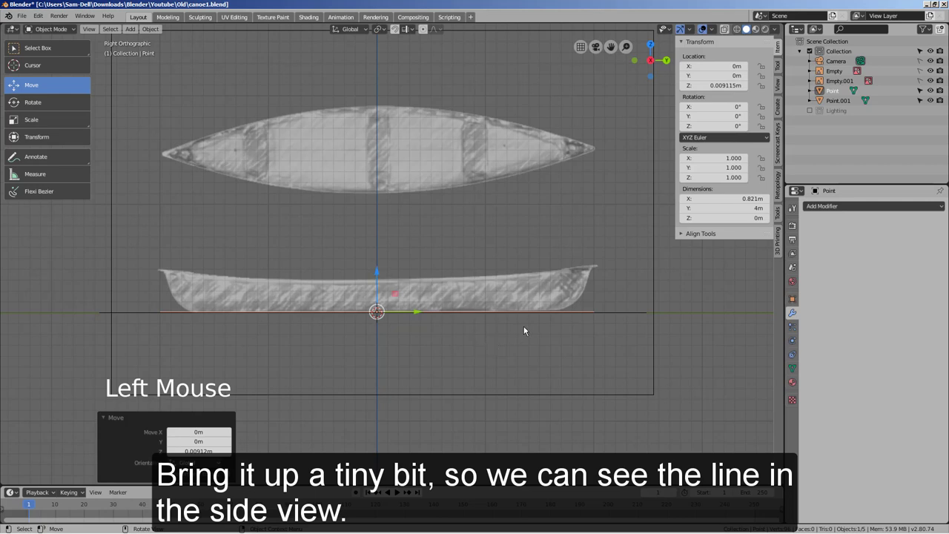
key("s")
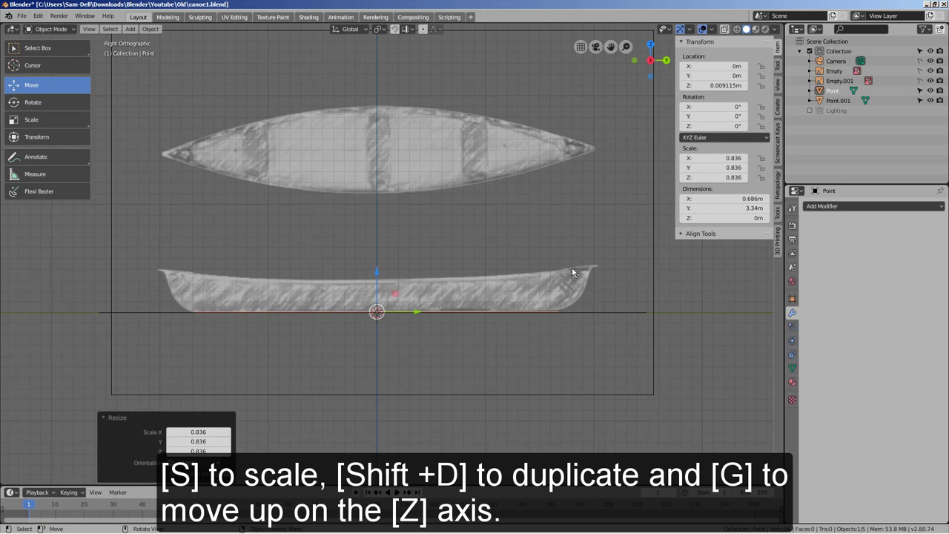
left_click(577, 272)
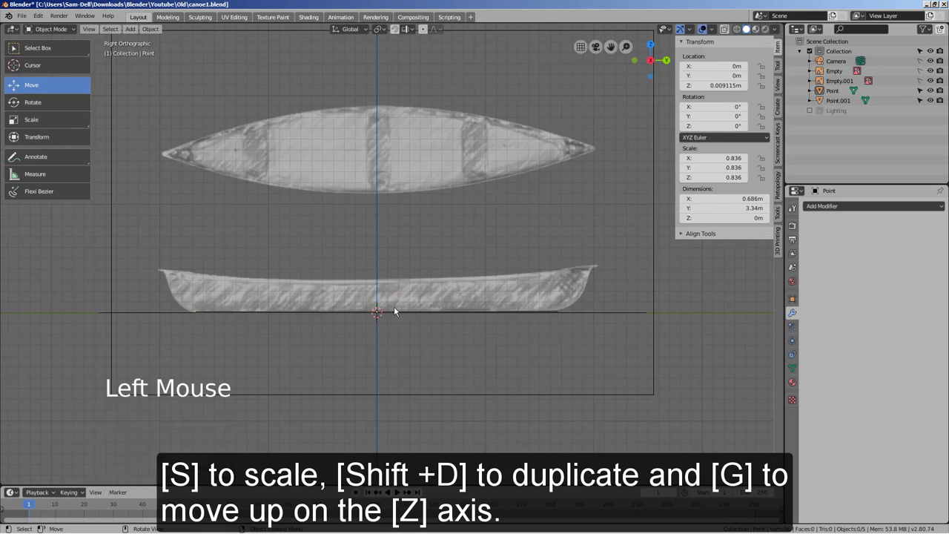
left_click(401, 315)
key("shift+d")
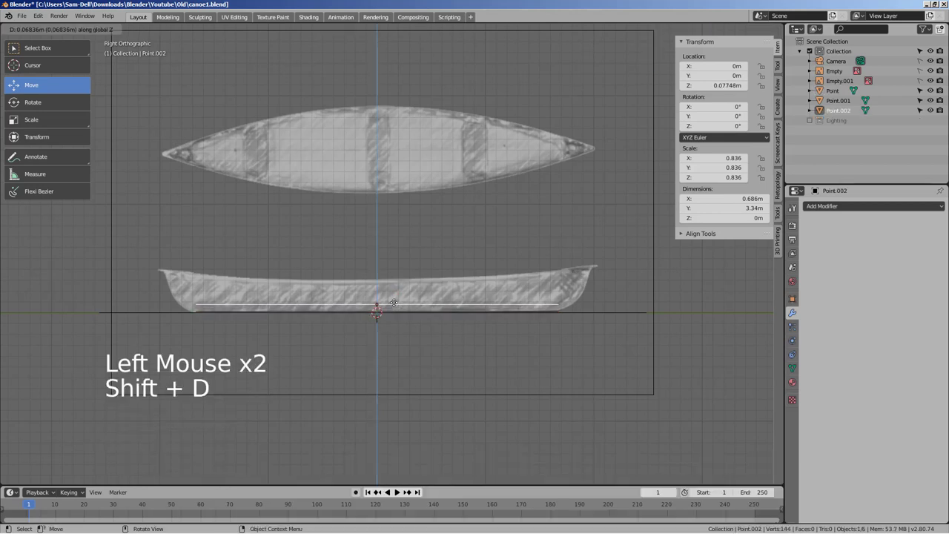
key("s")
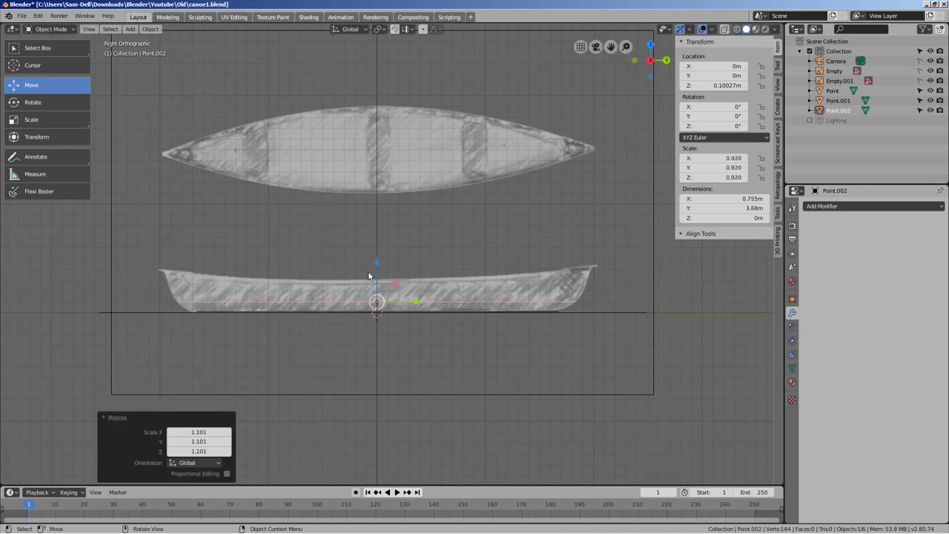
Step: Duplicate further outline copies up the hull and scale the topmost (Point.004) to about 0.945
key("shift+d")
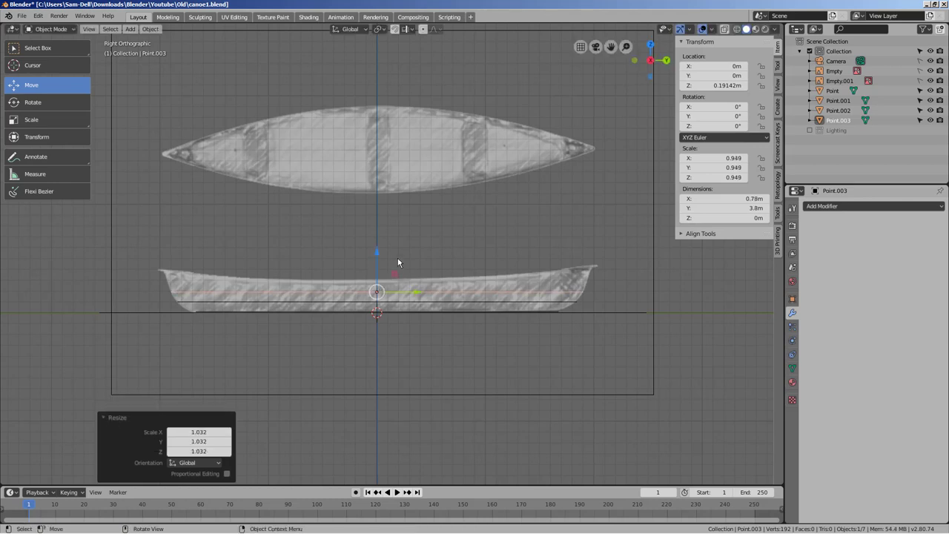
key("shift+d")
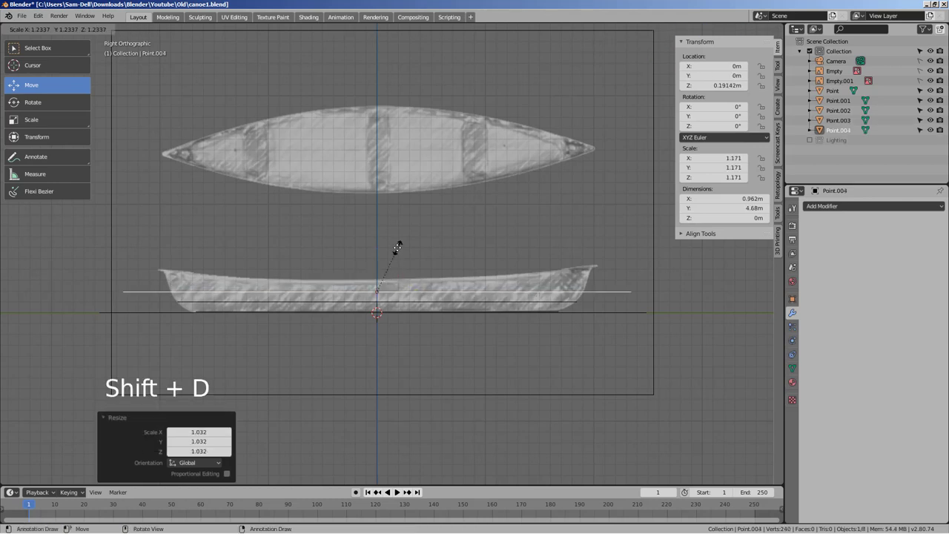
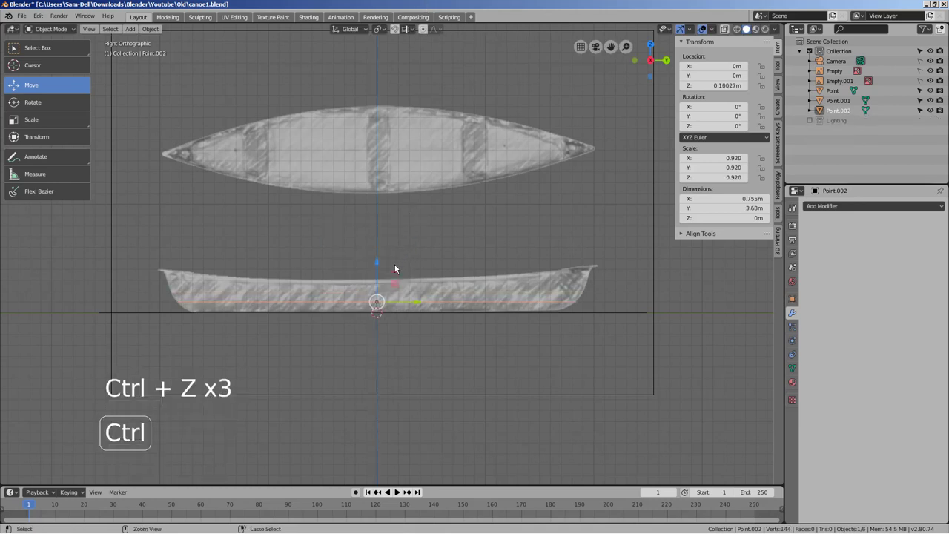
key("ctrl+z")
key("shift+d")
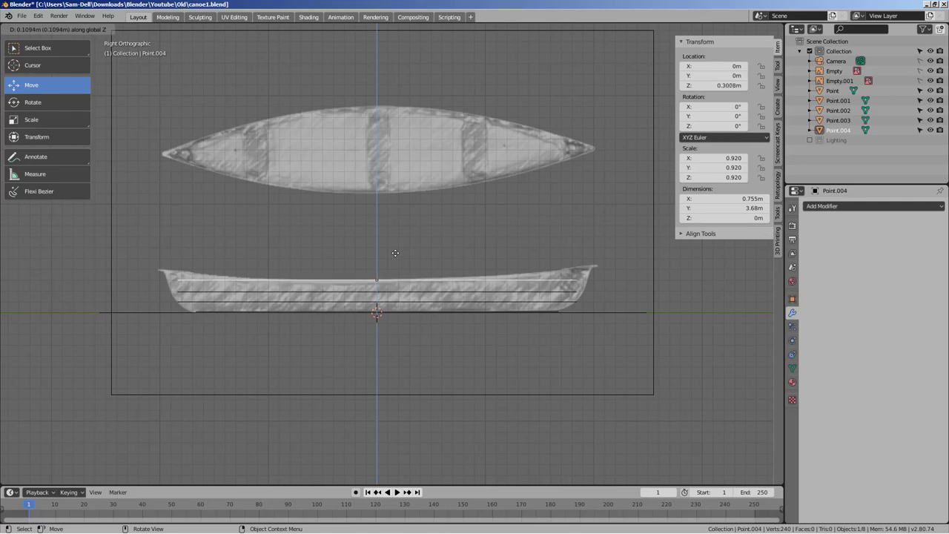
key("s")
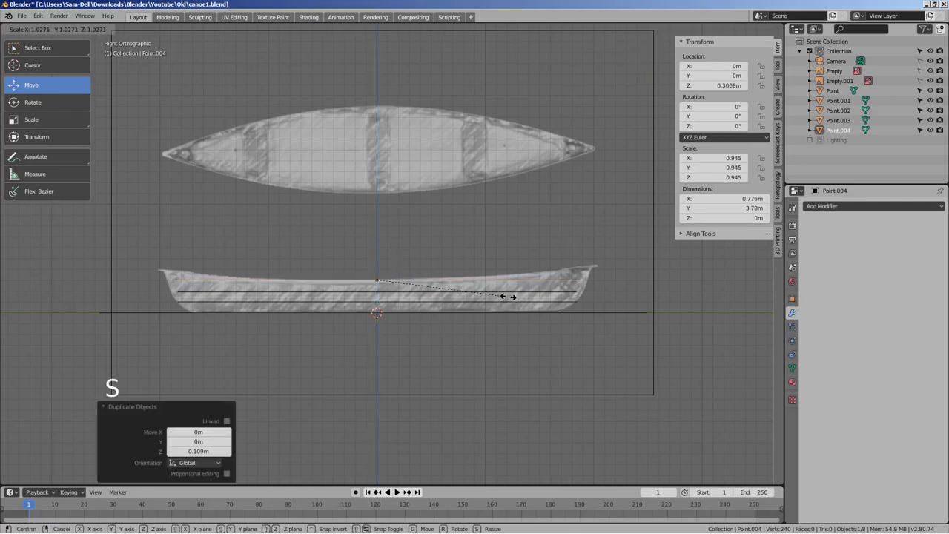
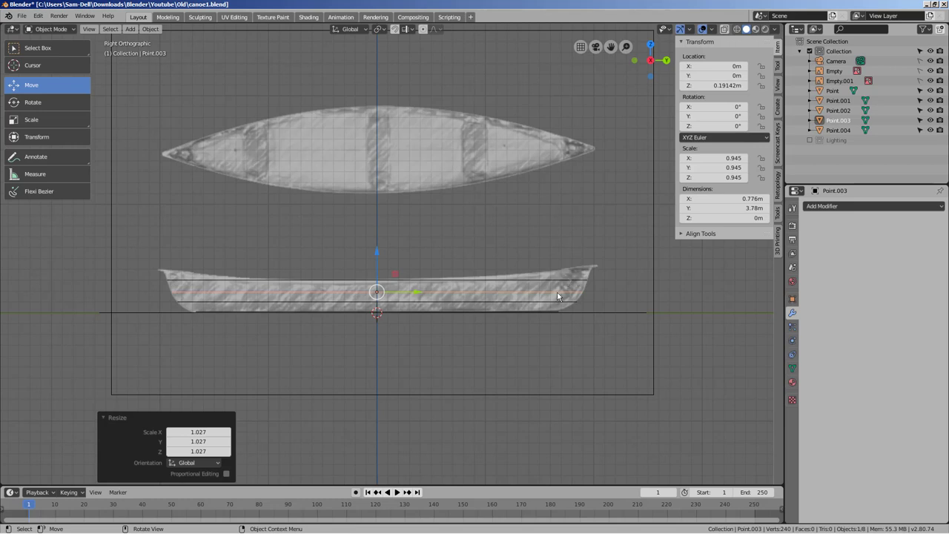
Step: Join the stacked outlines into one mesh and loft all vertices into a hull surface with LoopTools
middle_click(619, 324)
left_click(541, 332)
left_click(571, 323)
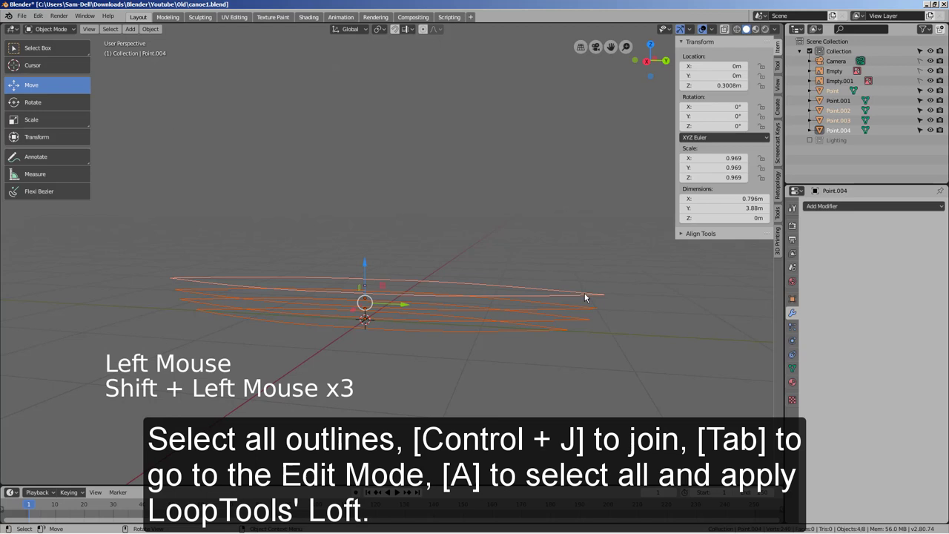
key("ctrl+j")
key("Tab")
key("a")
key("1")
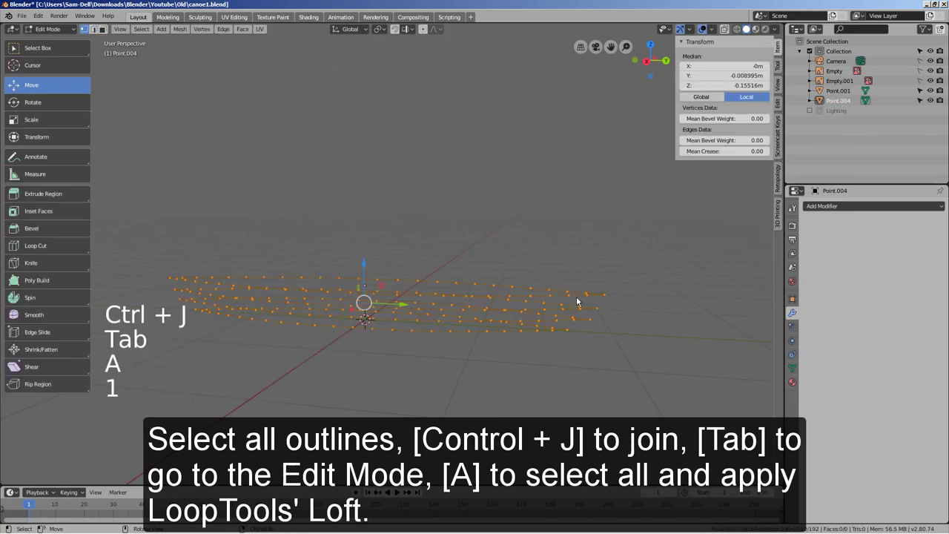
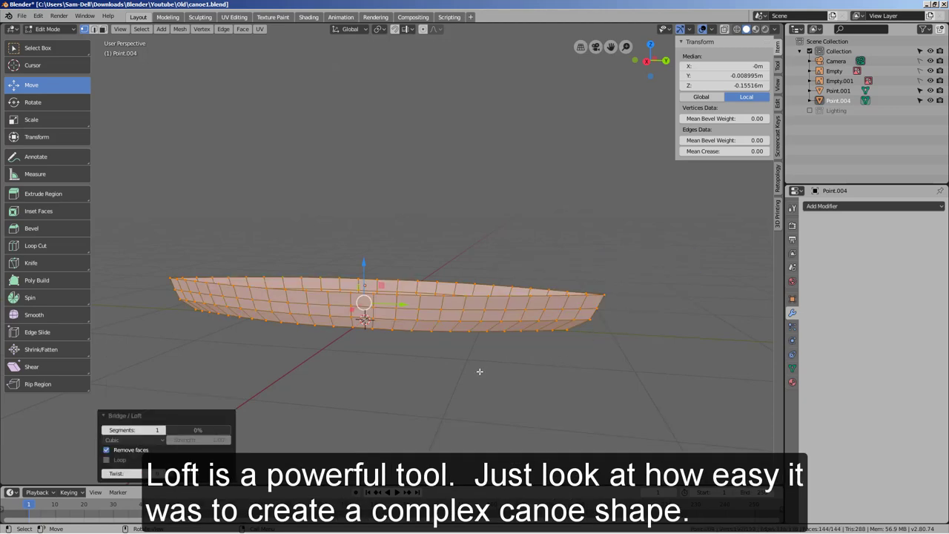
key("Tab")
Step: Select the hull's open bottom edge loop and fill it with a single face
middle_click(501, 358)
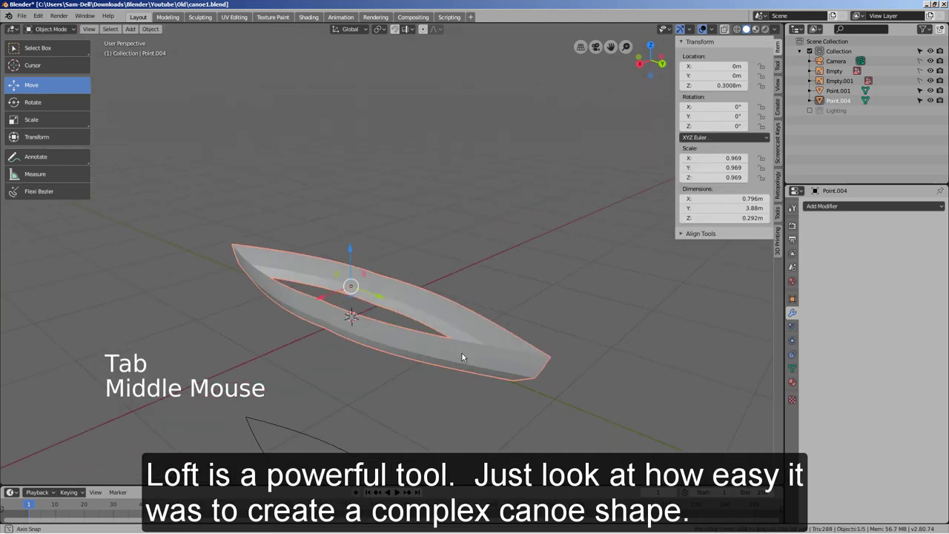
scroll("up", 3)
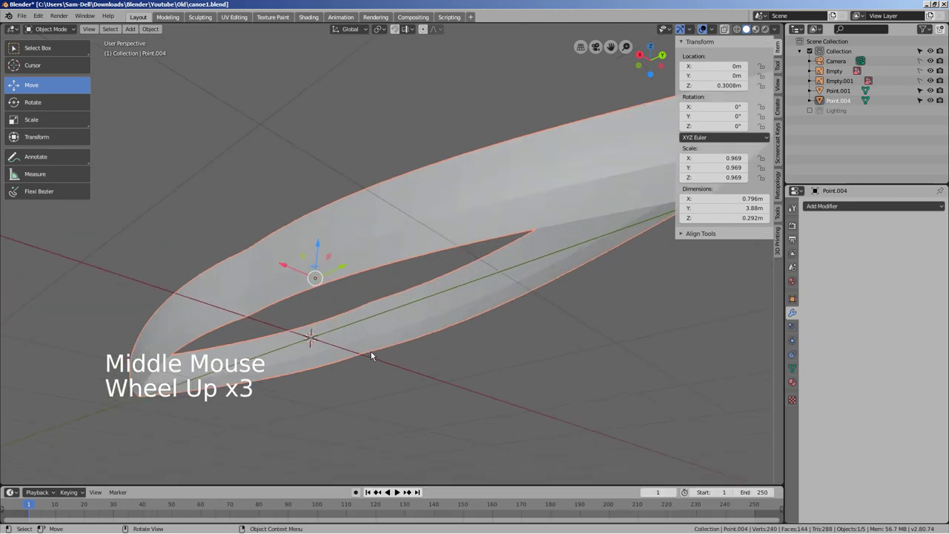
key("Tab")
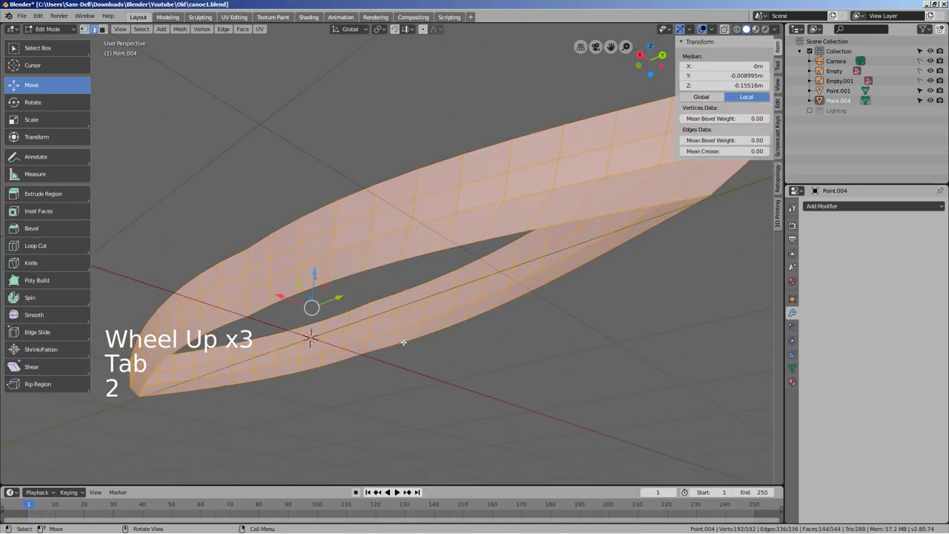
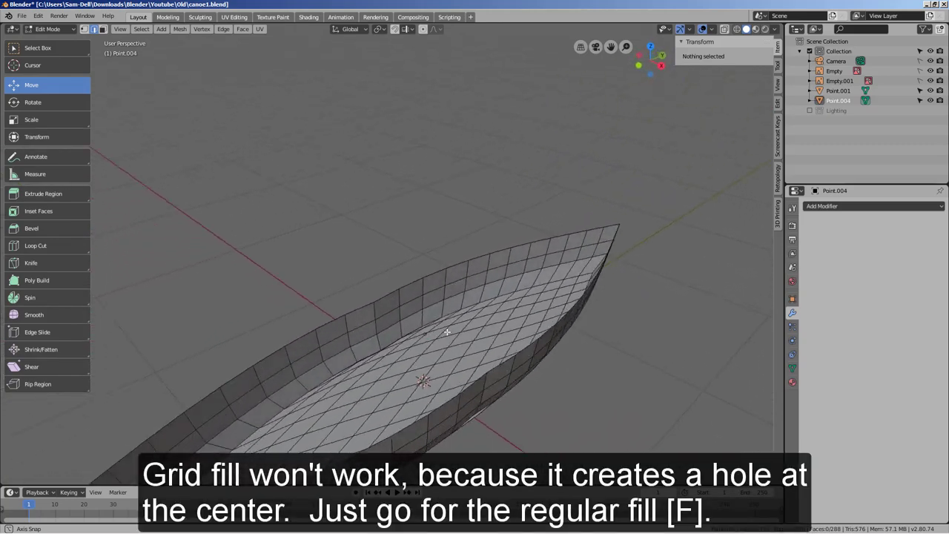
key("ctrl+z")
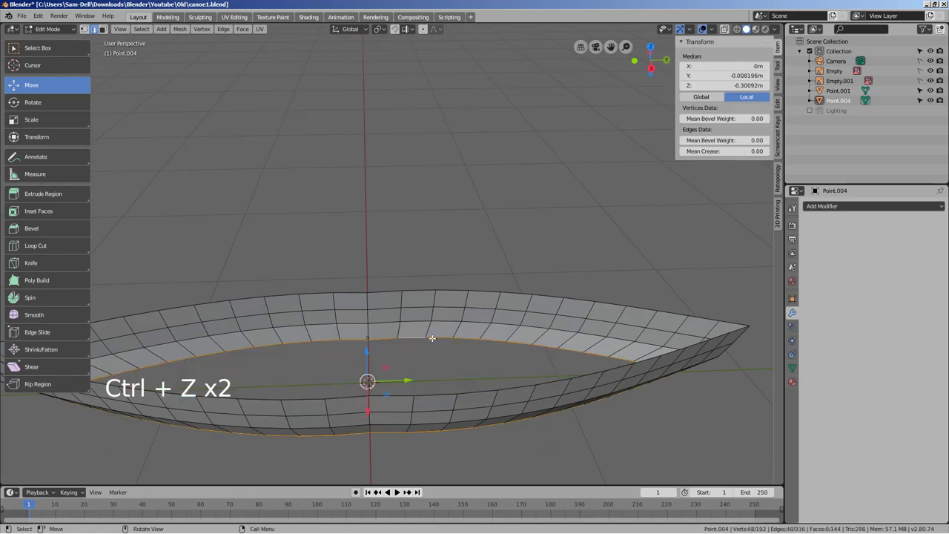
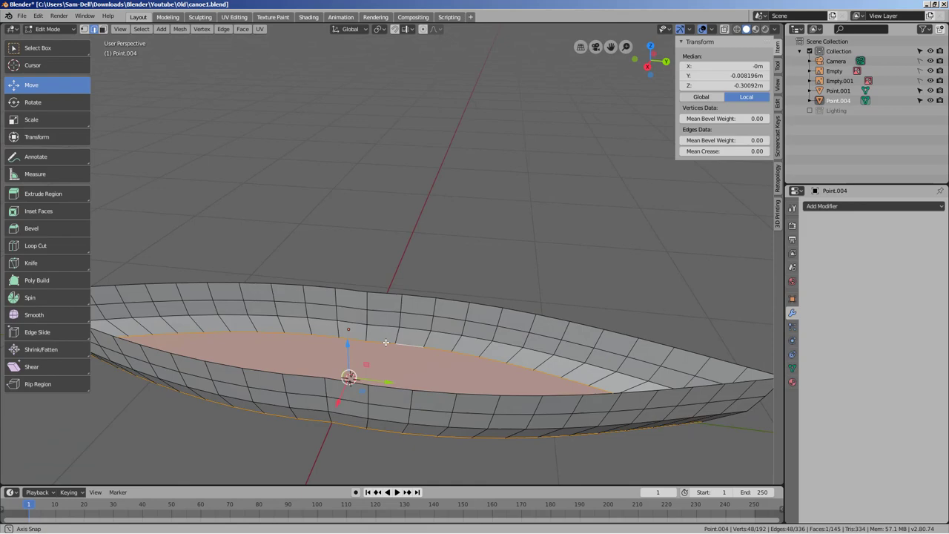
key("Tab")
Step: Duplicate the hull slightly larger, join it with the original and seal the rim gap for wall thickness
middle_click(484, 282)
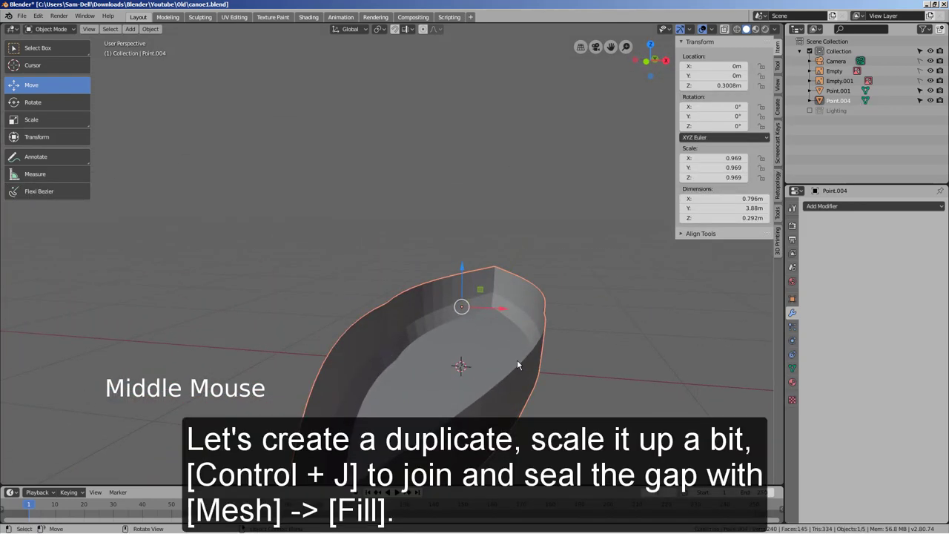
key("shift+d")
key("s")
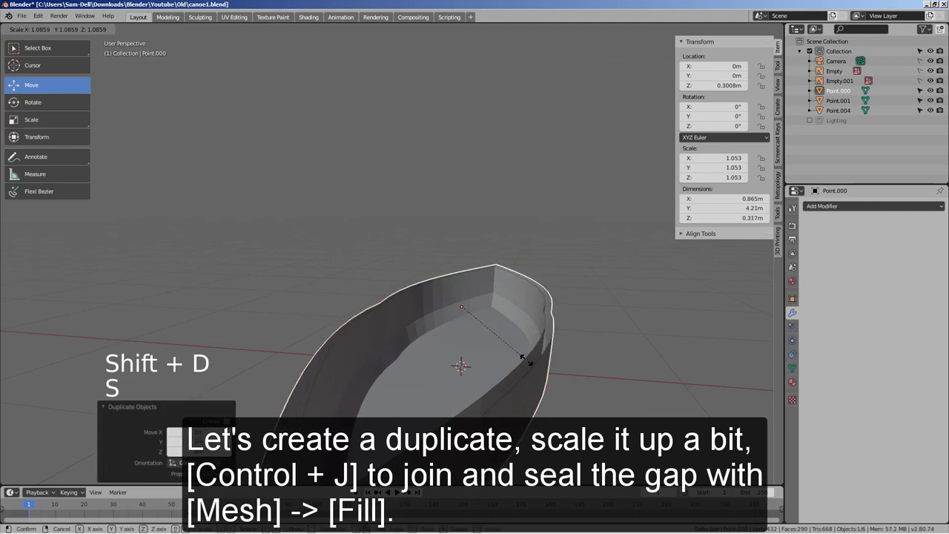
middle_click(612, 390)
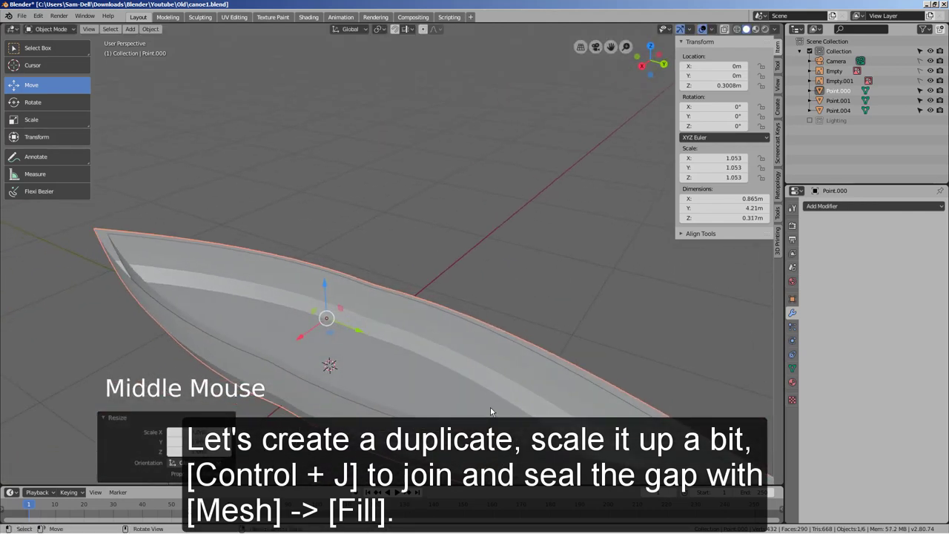
left_click(240, 324)
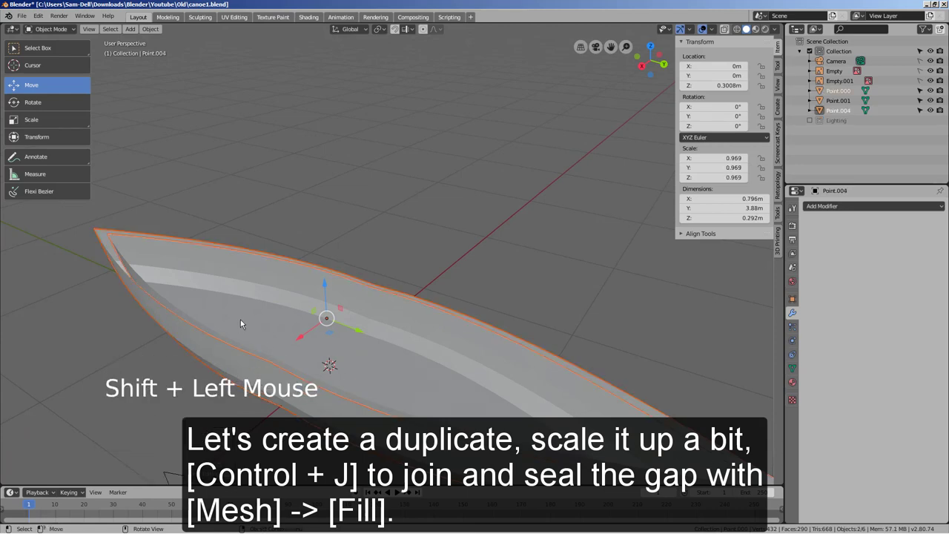
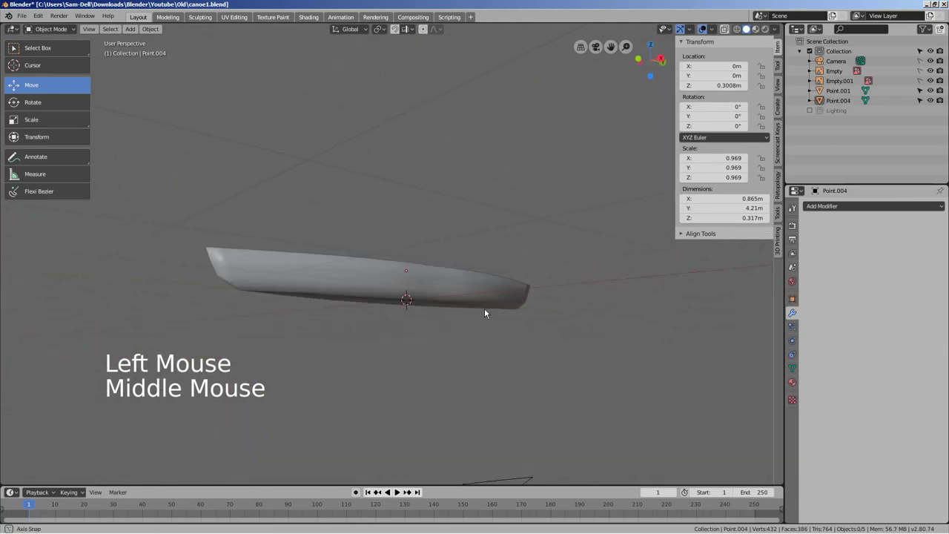
scroll("up", 3)
Step: View the canoe from the top in wireframe and position the 3D cursor at its middle
middle_click(486, 382)
key("KP_7")
key("shift+z")
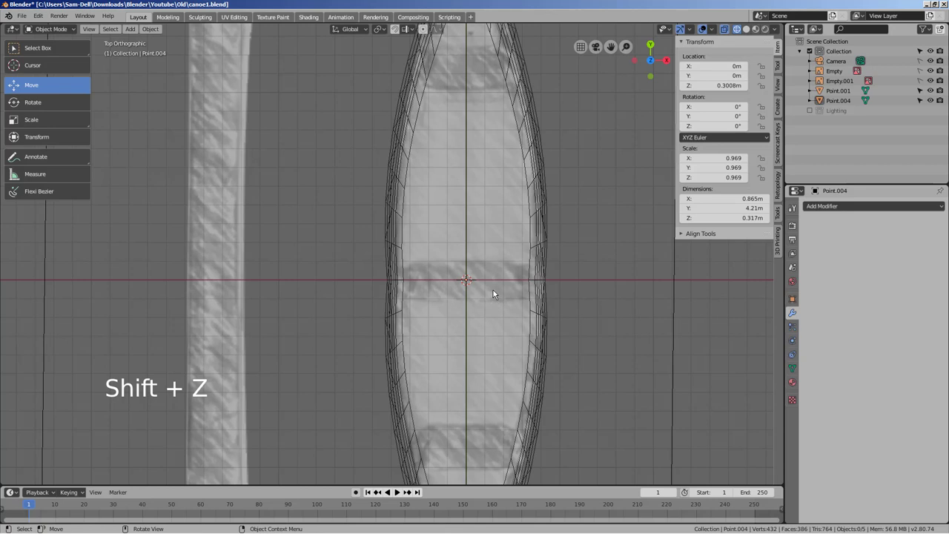
left_click(522, 249)
key("Tab")
key("Tab")
left_click(578, 276)
Step: Add a cube at the canoe's middle and shrink it to about 0.2 m as a seat block
key("shift+a")
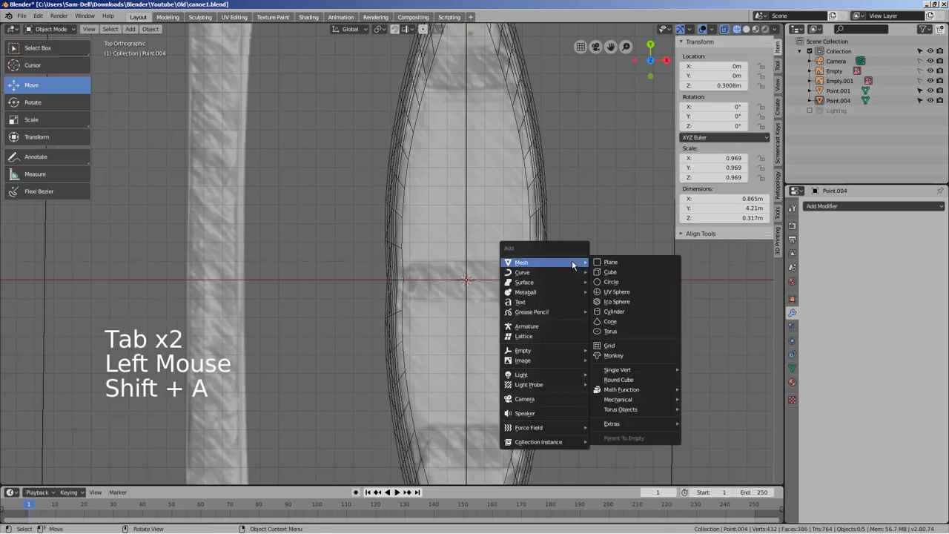
key("s")
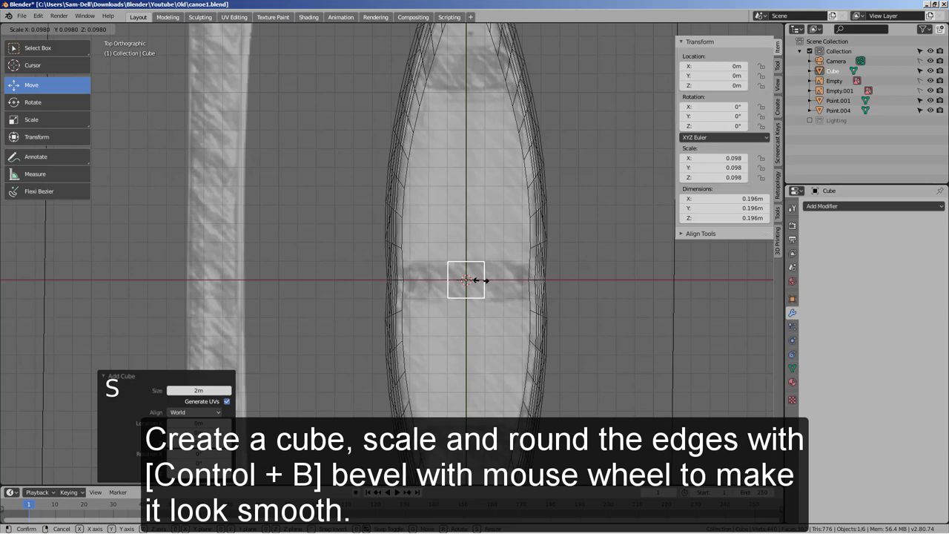
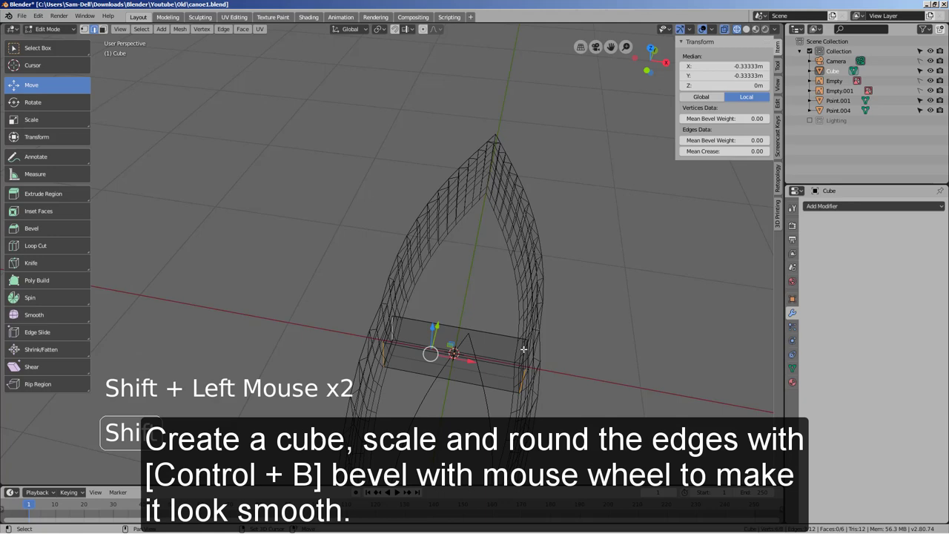
Step: Bevel the cube's edges with several segments and flatten it into a 0.77 × 0.21 × 0.05 m plank
key("ctrl+b")
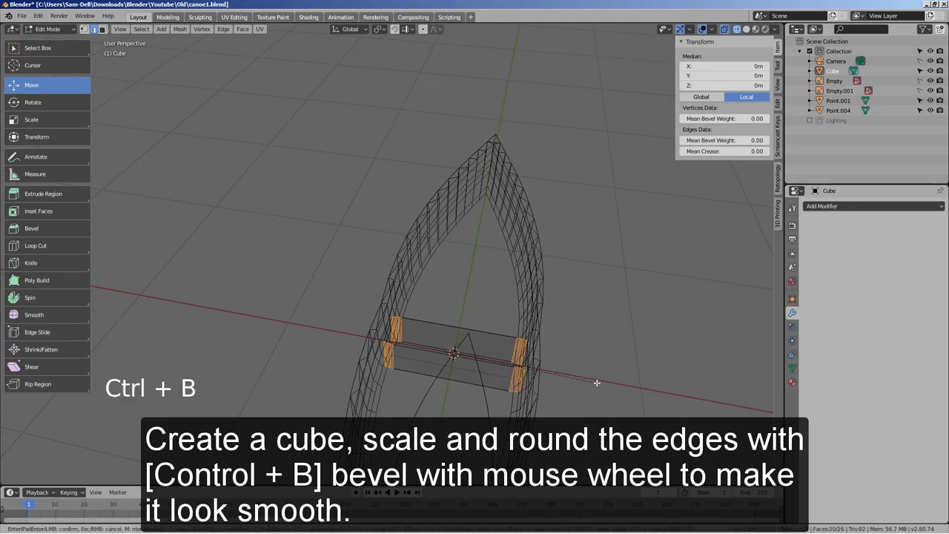
key("KP_7")
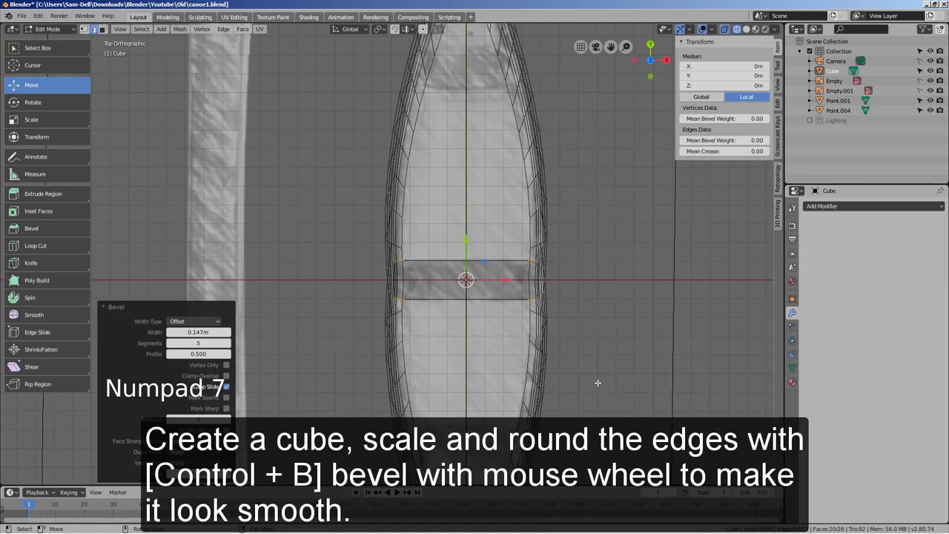
key("ctrl+b")
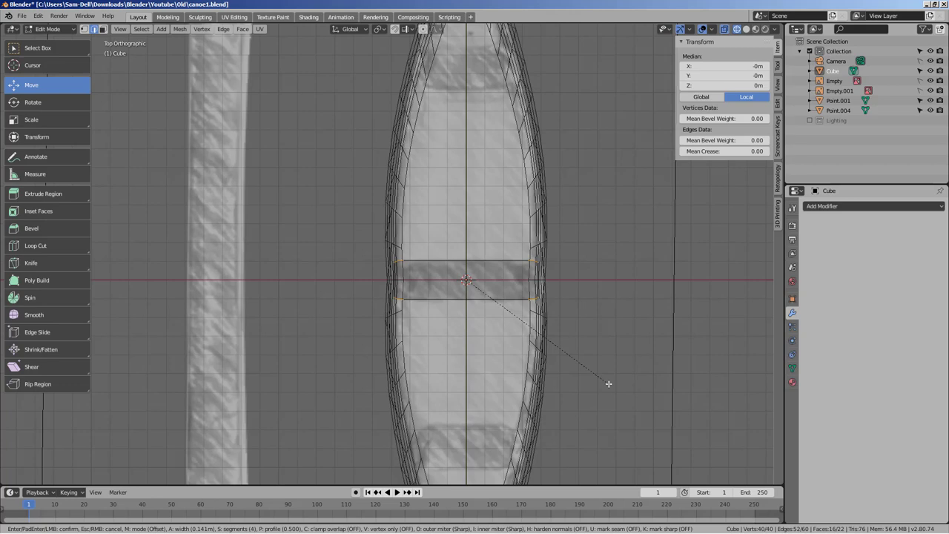
key("Tab")
scroll("up", 3)
middle_click(607, 376)
scroll("up", 3)
Step: Lift the seat inside the hull and widen it to about 0.79 m so its ends meet the inner walls
left_click(514, 434)
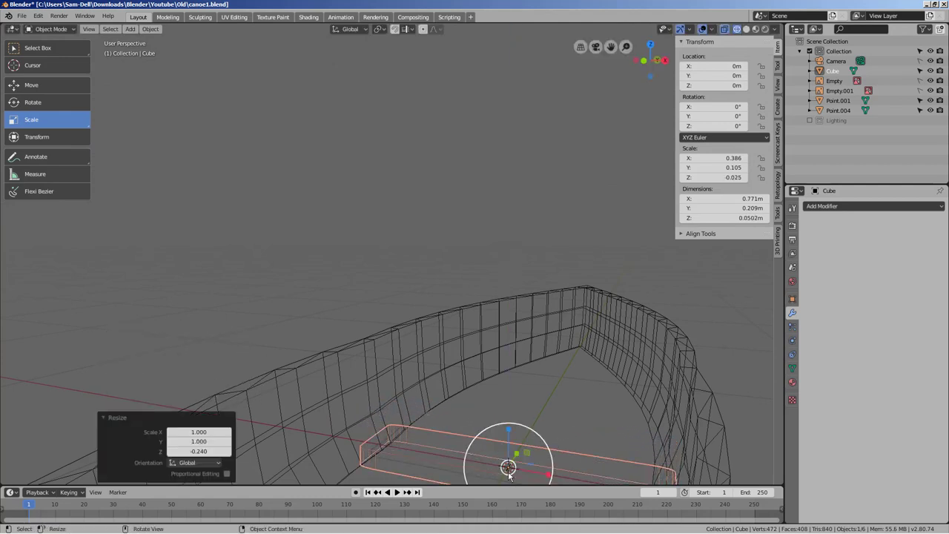
middle_click(612, 395)
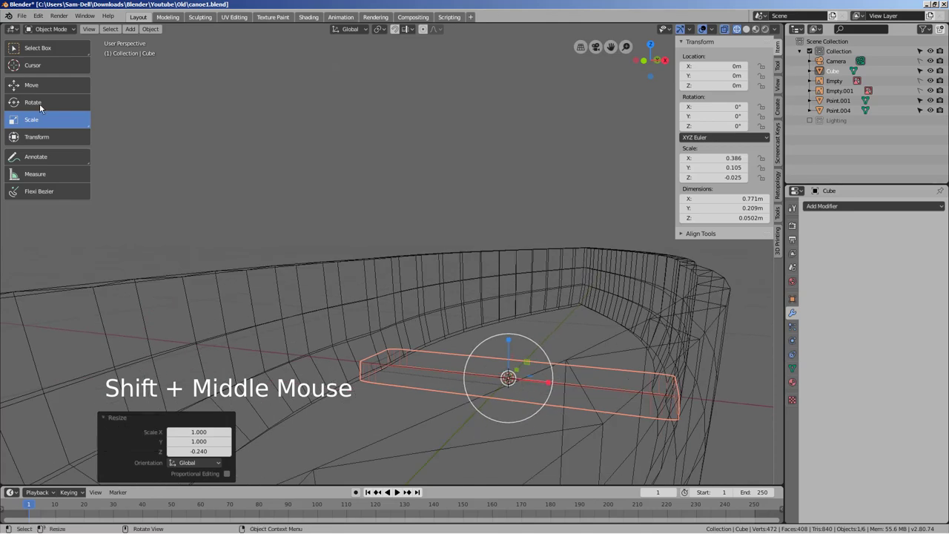
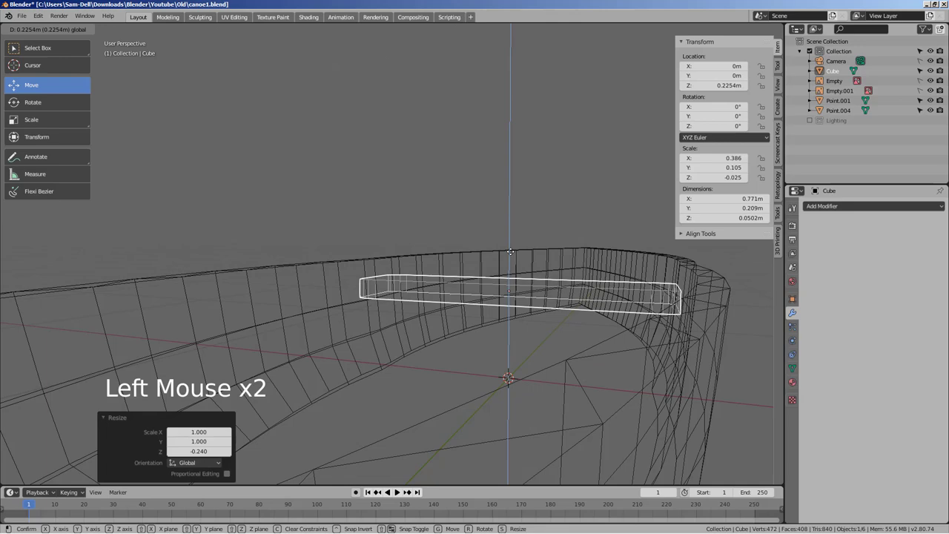
middle_click(630, 377)
key("KP_7")
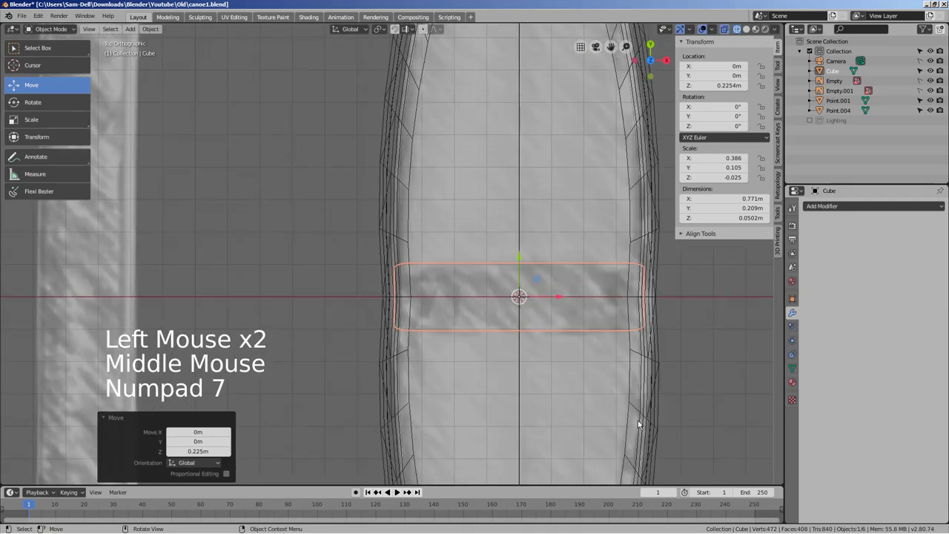
key("shift+z")
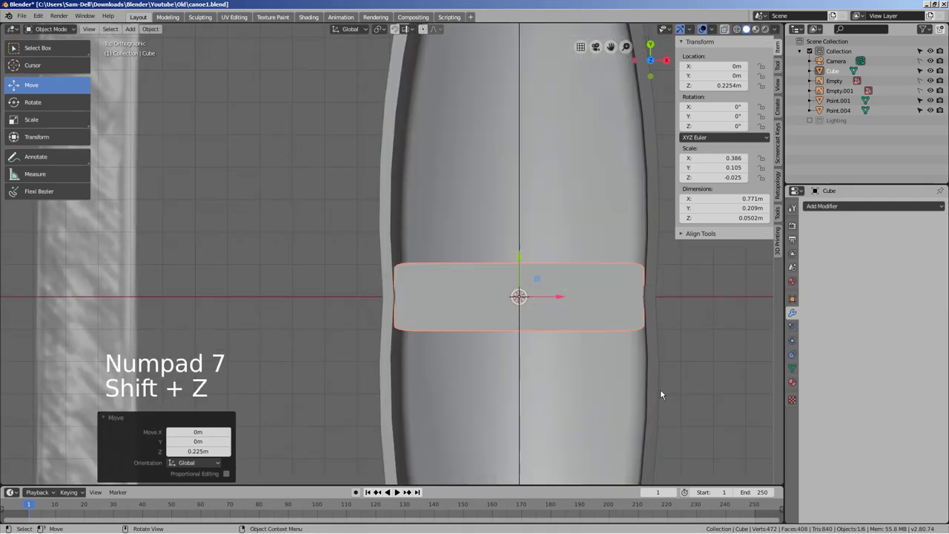
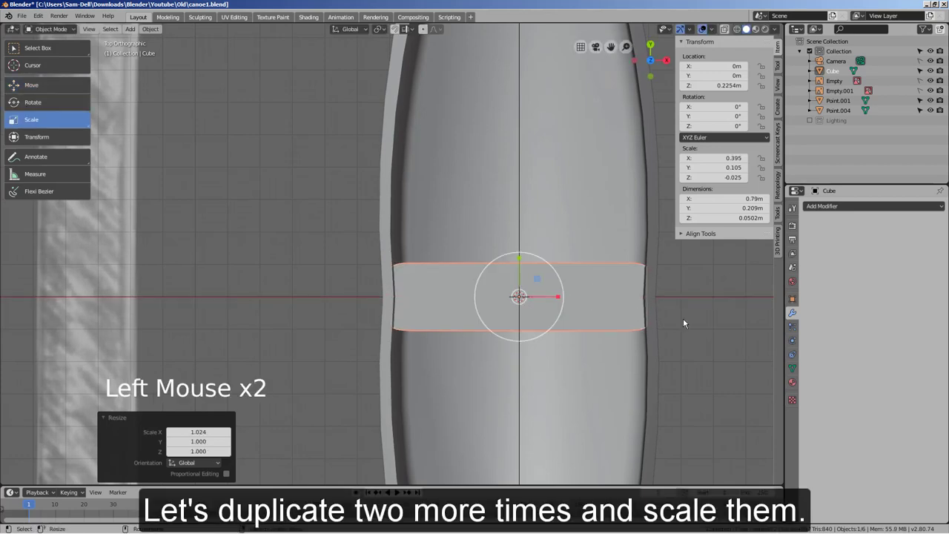
key("KP_7")
key("shift+z")
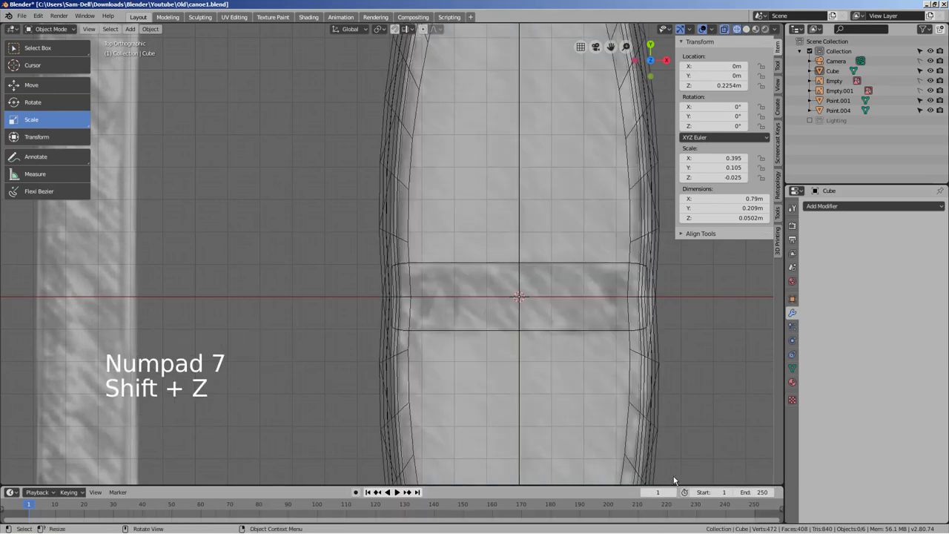
Step: Duplicate the seat toward the bow and narrow it to about 0.48 m
middle_click(696, 321)
scroll("down", 3)
left_click(461, 341)
left_click(461, 337)
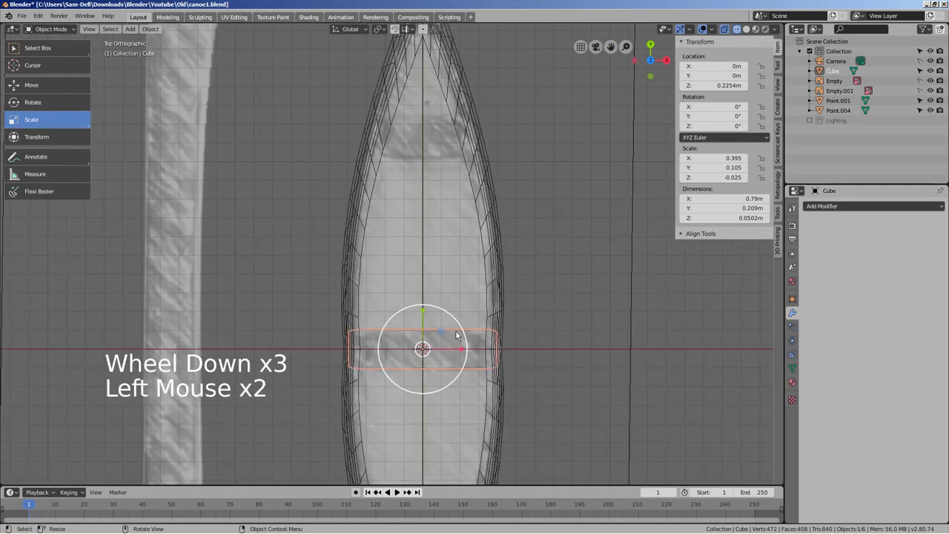
key("shift+d")
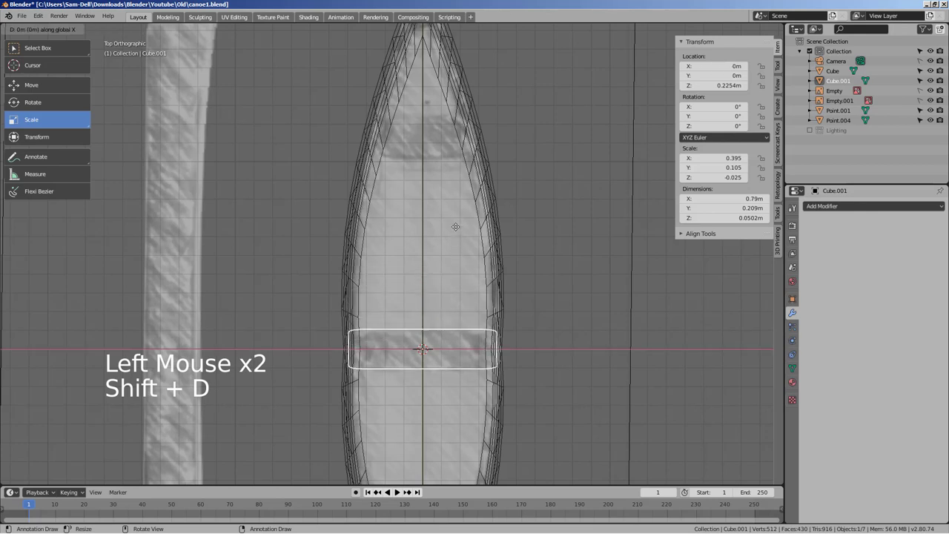
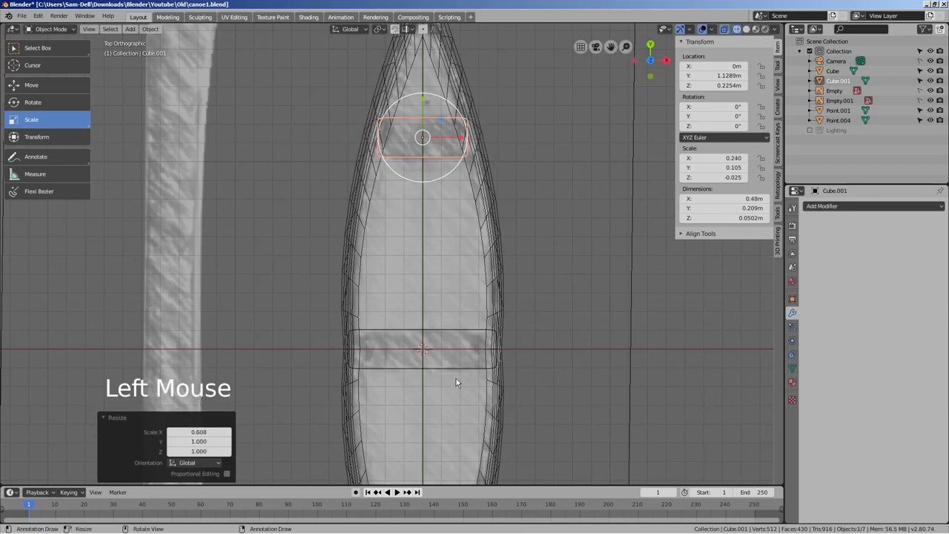
left_click(461, 369)
Step: Duplicate the middle seat again for a third copy toward the stern
middle_click(572, 337)
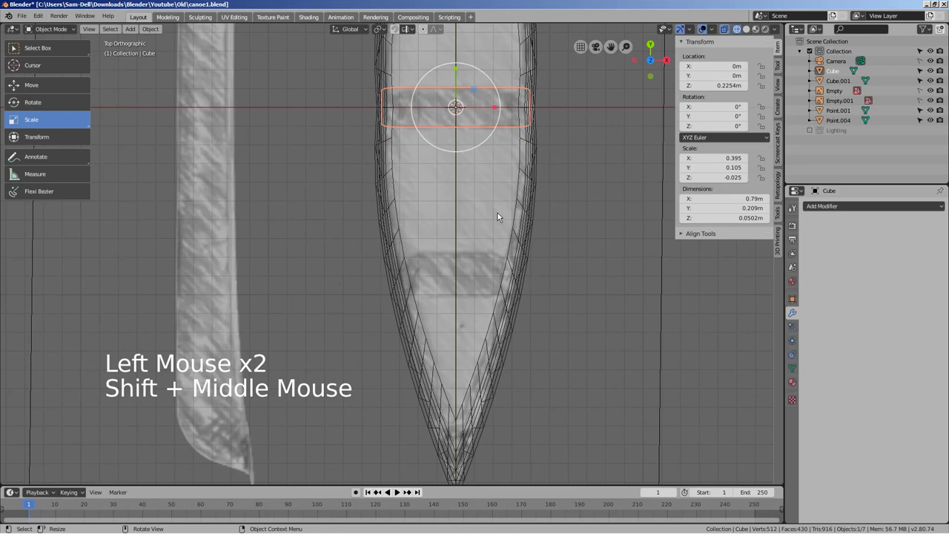
key("shift+d")
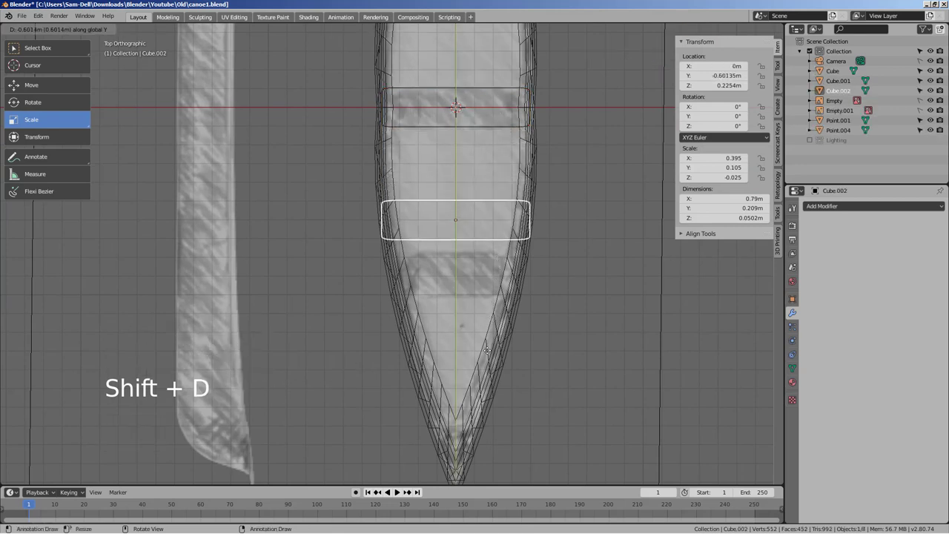
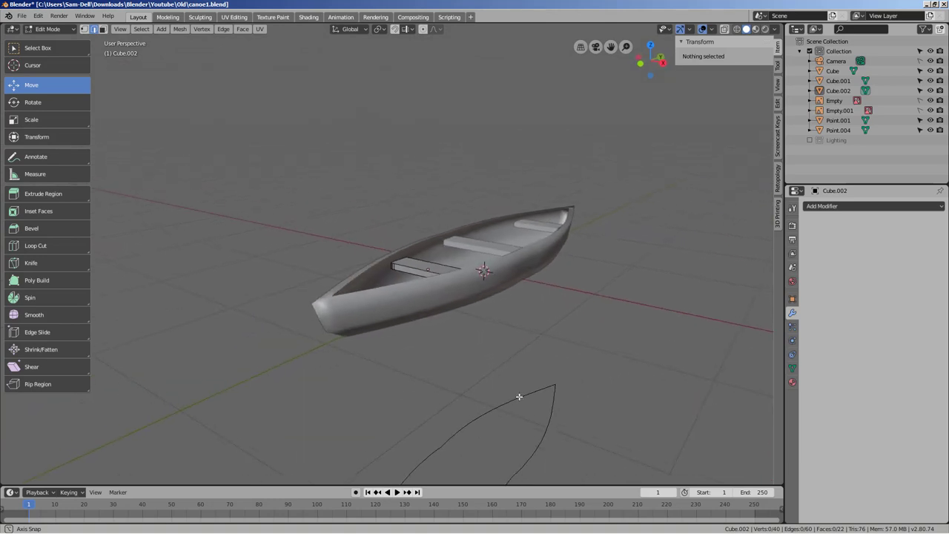
Step: Leave the seat edit, select the canoe hull and view it in Right Ortho side view
key("Tab")
left_click(497, 287)
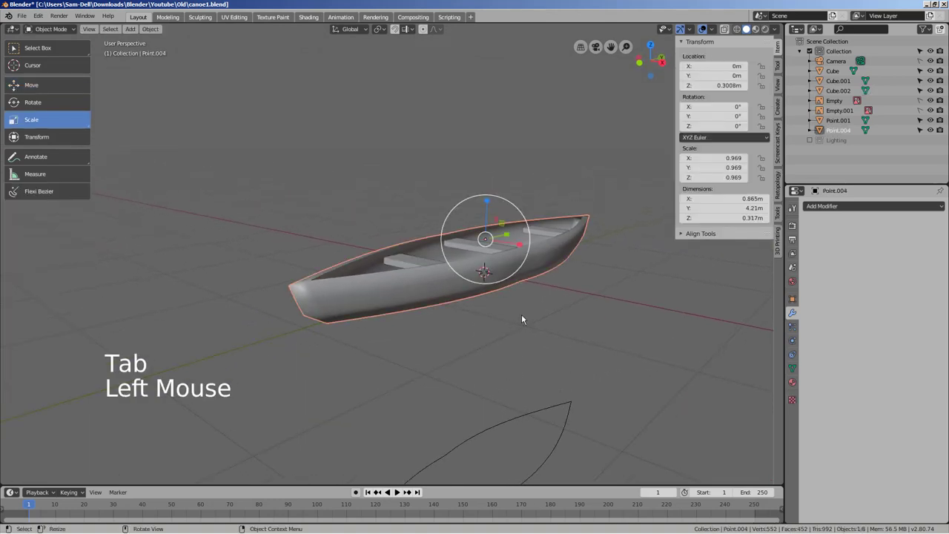
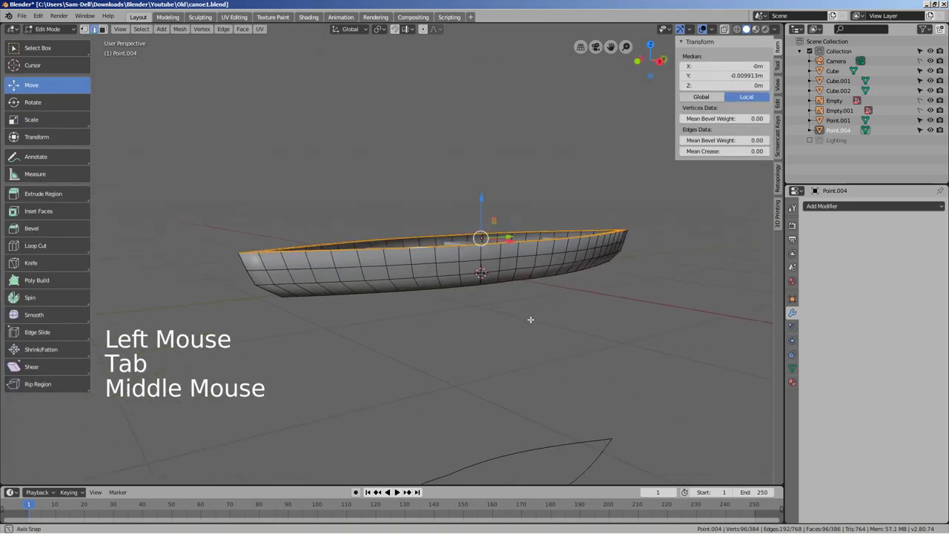
key("KP_1")
key("KP_7")
key("KP_3")
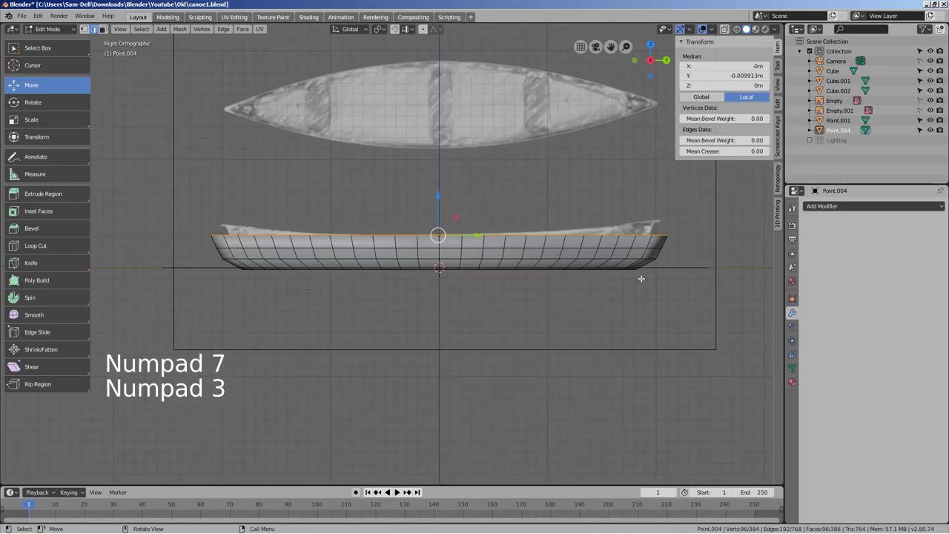
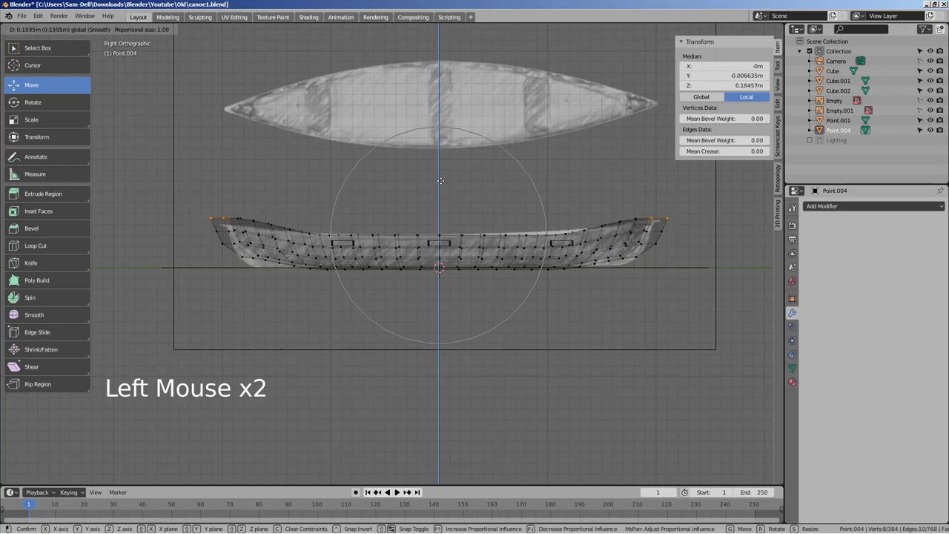
Step: Raise the bow and stern tips, then lift a further box-selected rim section with smooth falloff
key("ctrl+z")
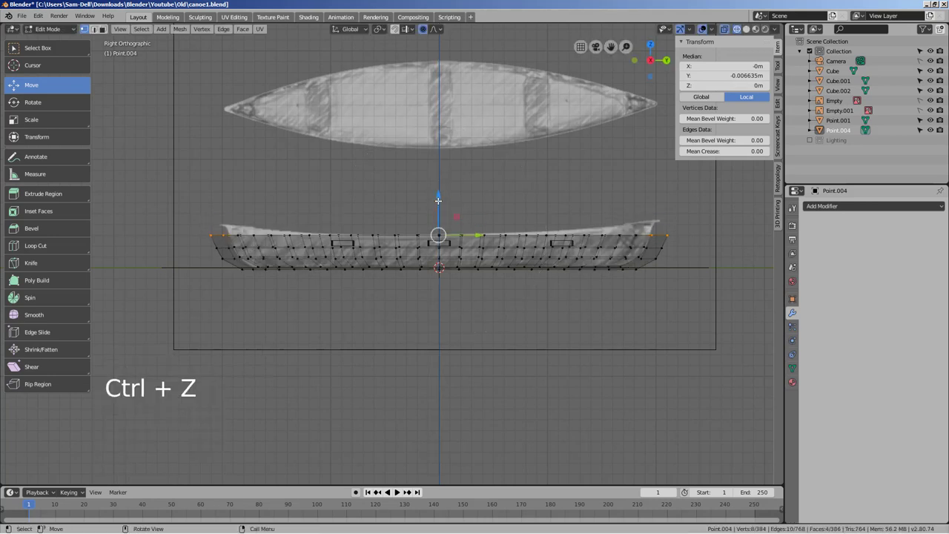
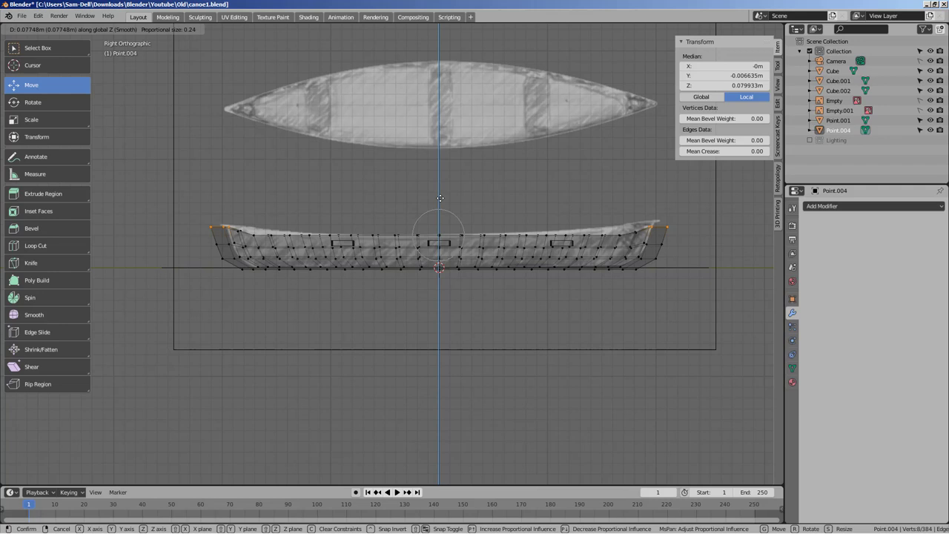
key("ctrl+z")
key("b")
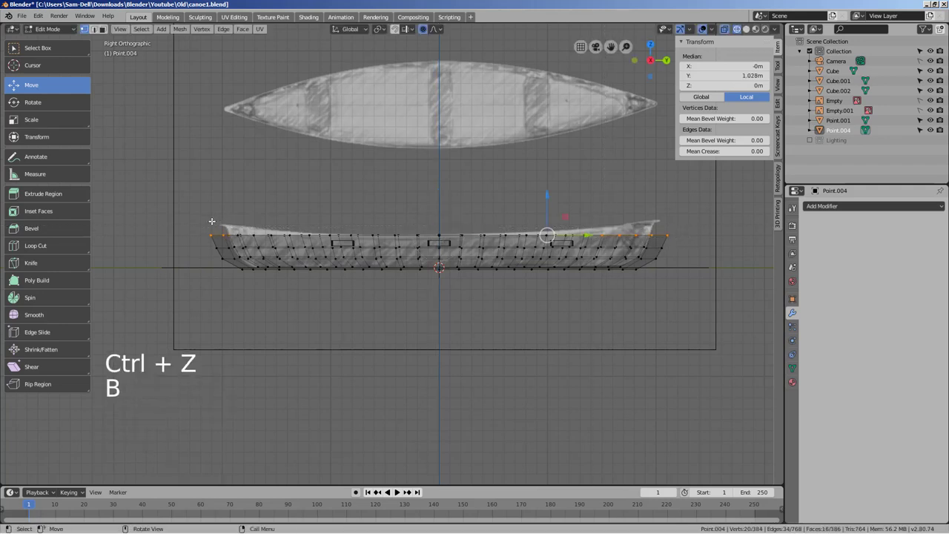
key("b")
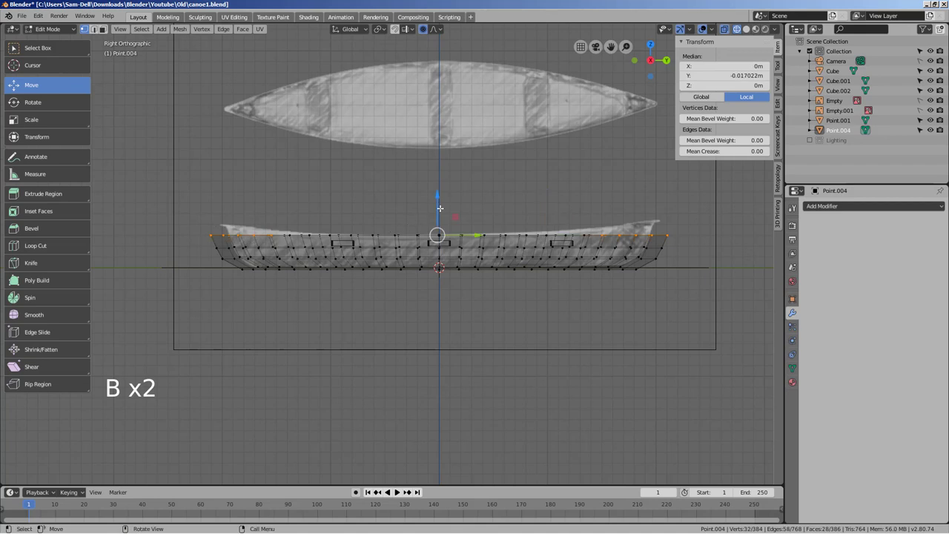
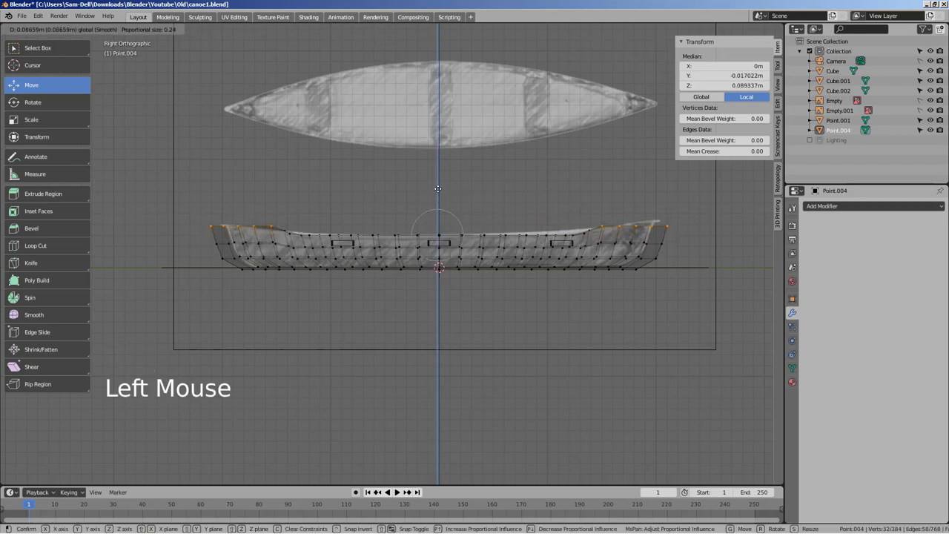
key("ctrl+z")
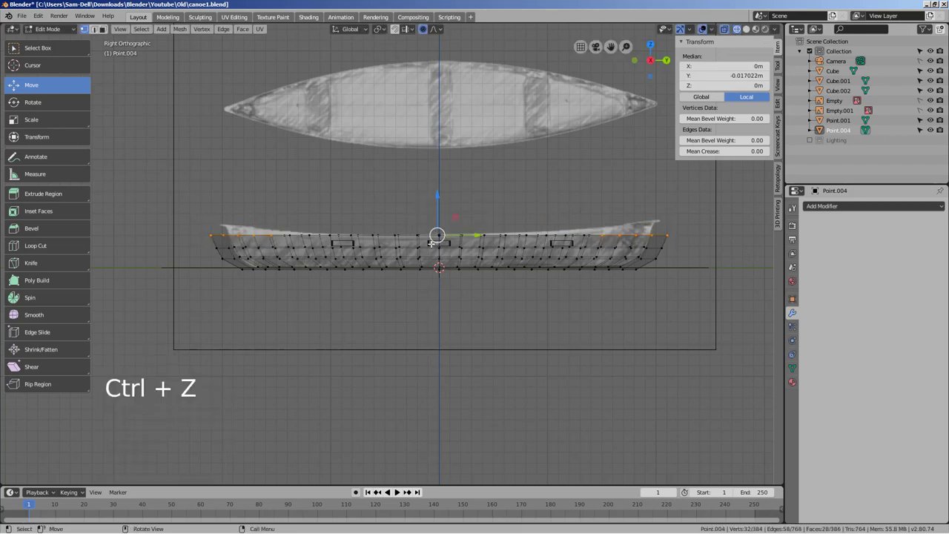
Step: Box-select another stretch of rim vertices and lift it to continue the wavy rim
key("b")
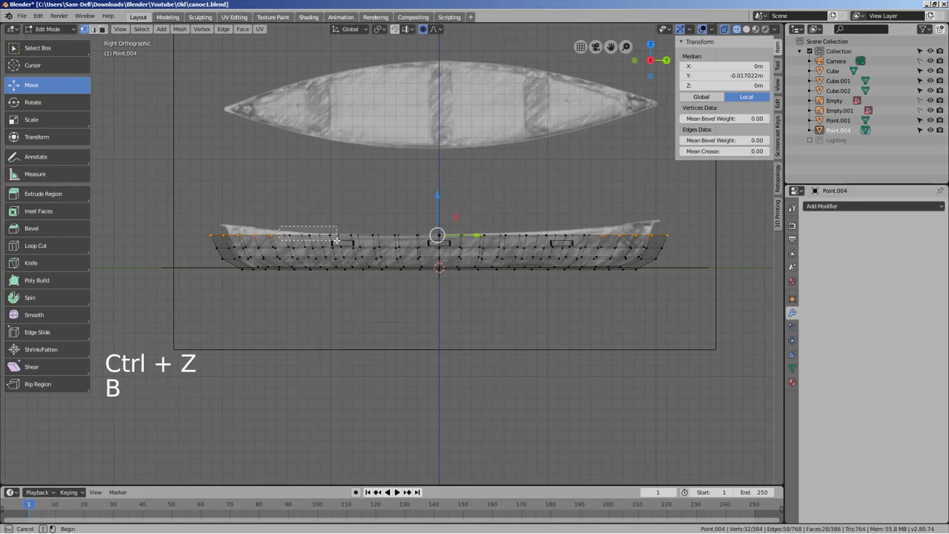
key("b")
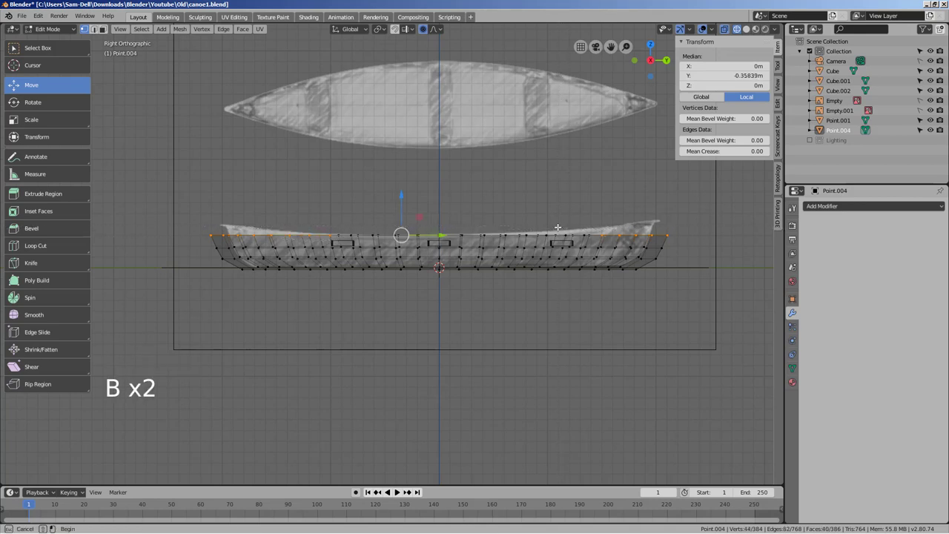
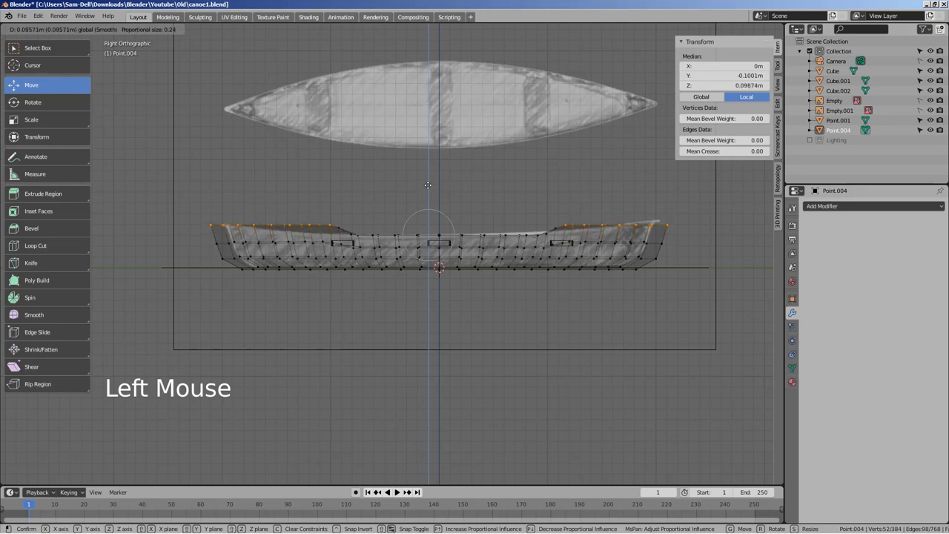
key("ctrl+z")
key("g")
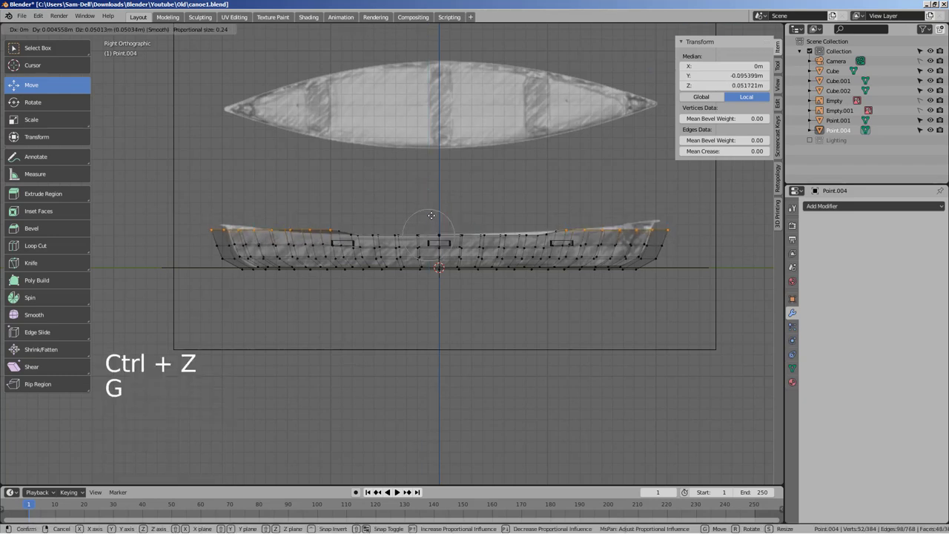
key("ctrl+z")
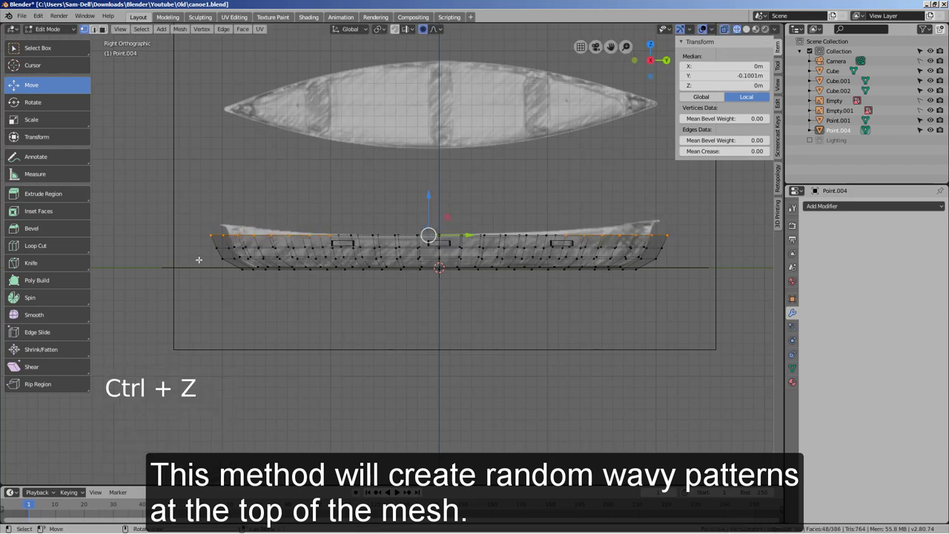
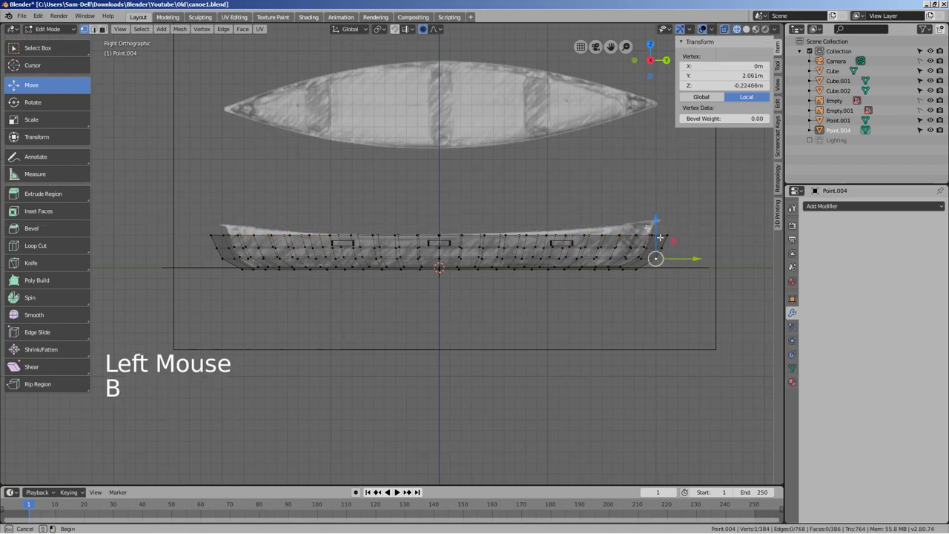
Step: Nudge individual gunwale vertices up and down near the bow to form a wavy top edge
key("b")
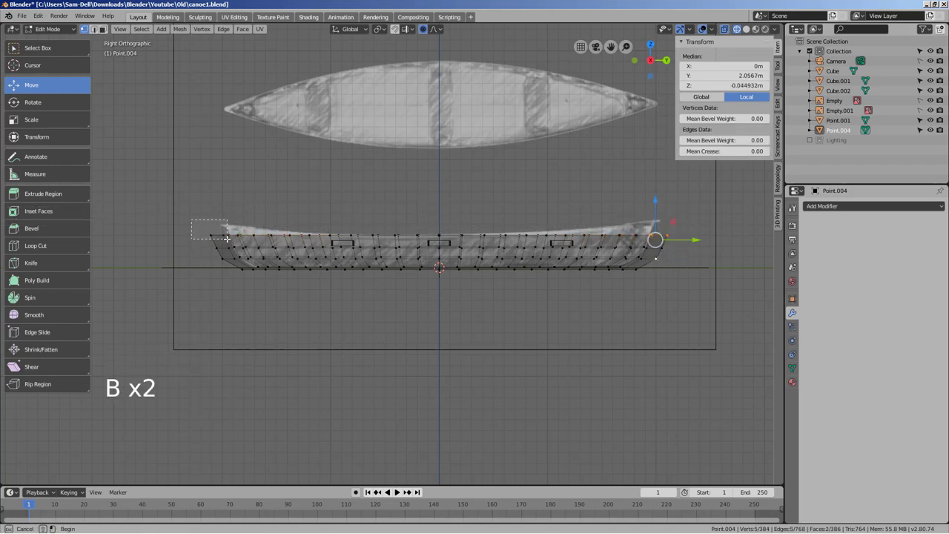
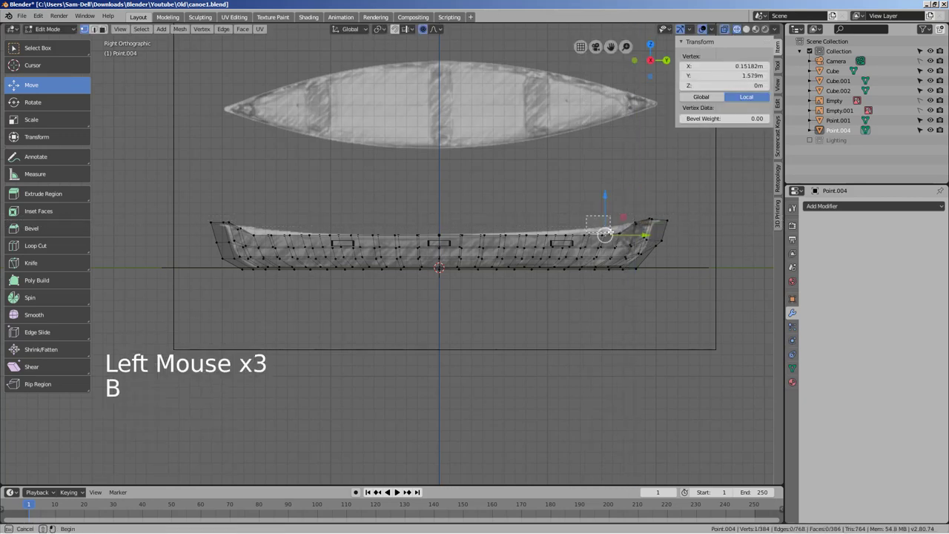
key("b")
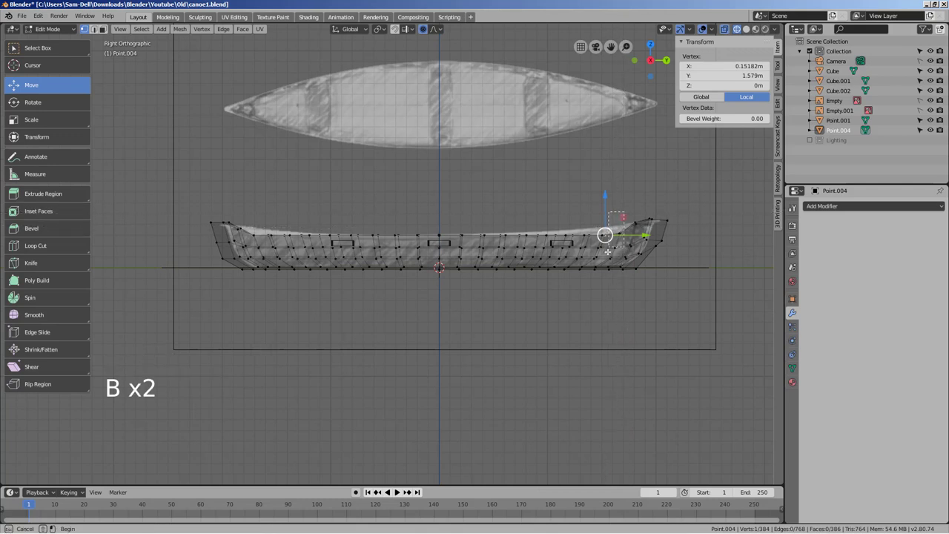
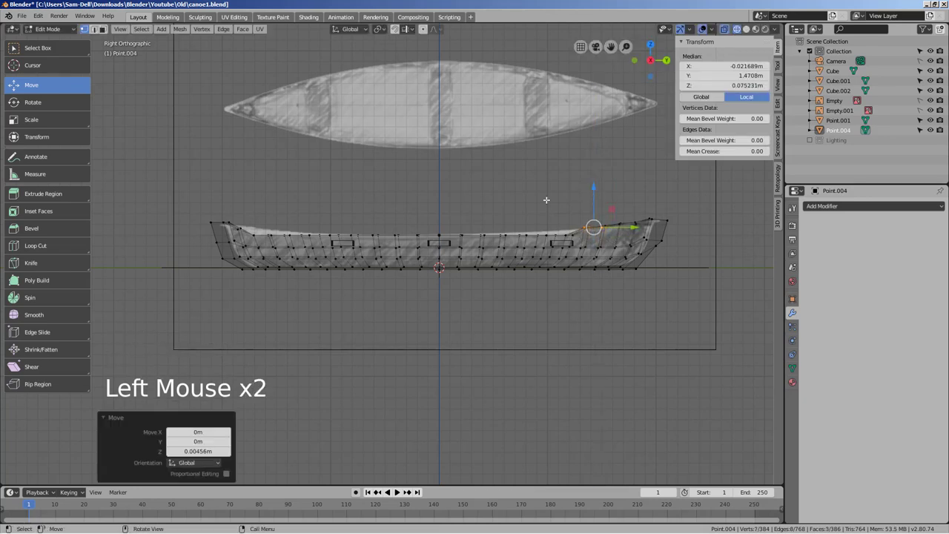
key("b")
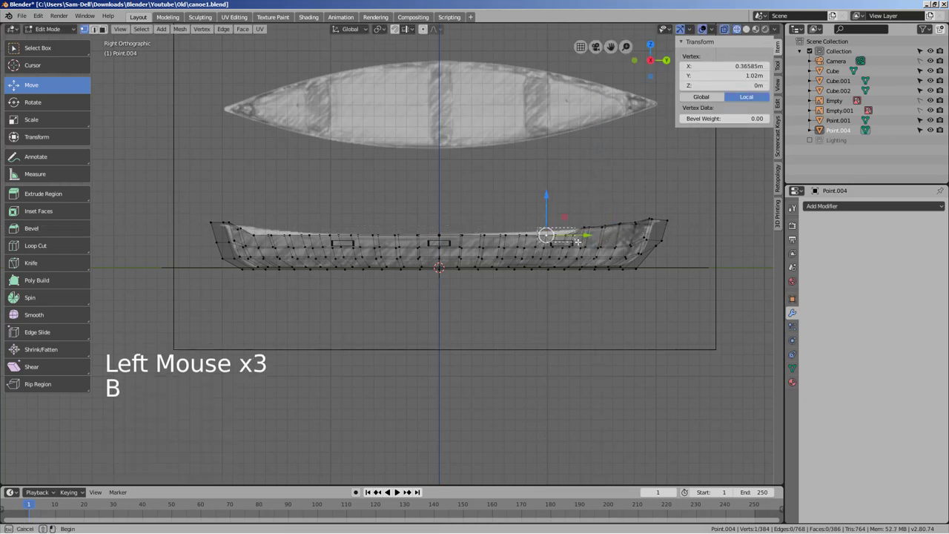
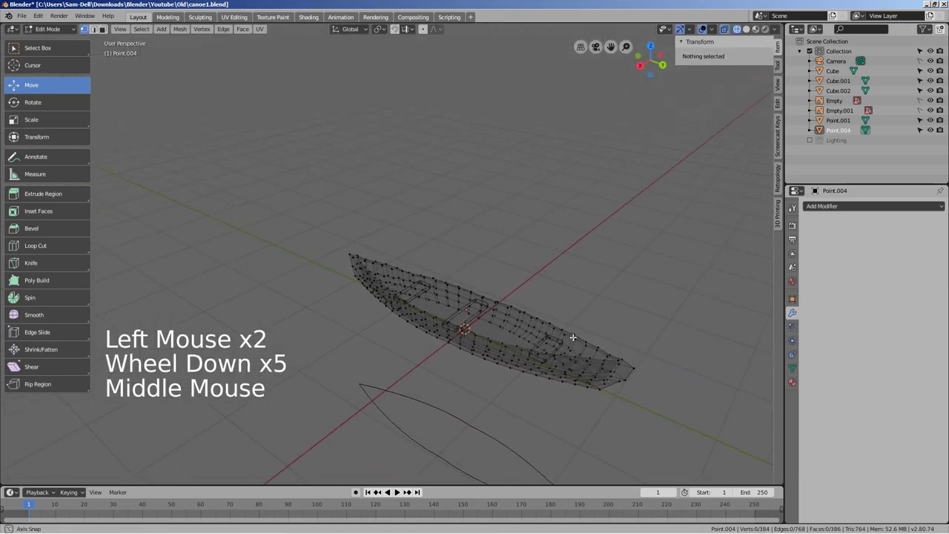
key("Tab")
middle_click(596, 331)
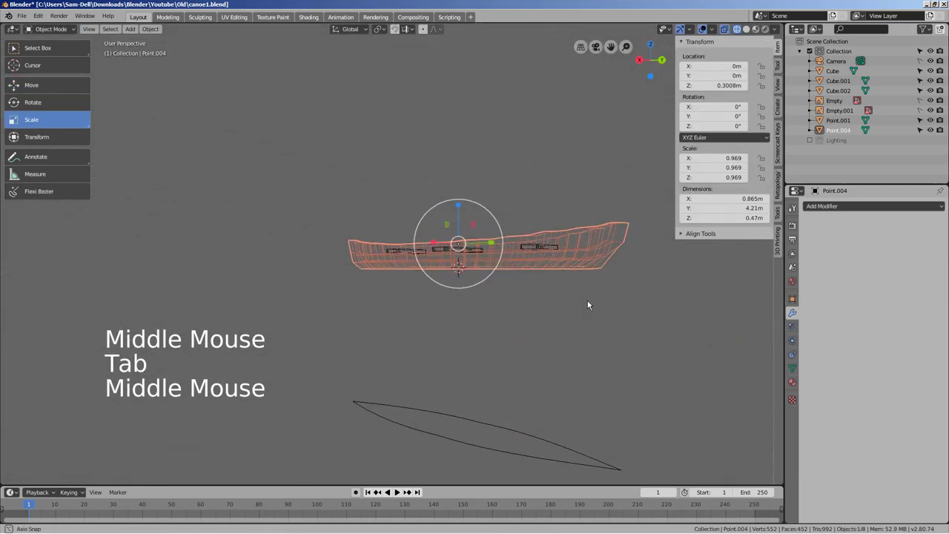
scroll("up", 3)
scroll("up", 3)
middle_click(589, 304)
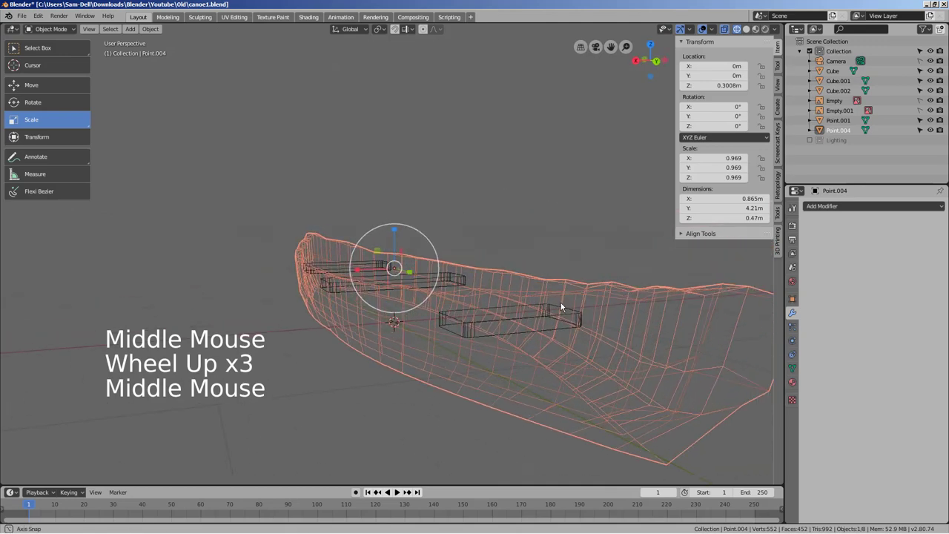
scroll("down", 3)
key("Tab")
key("Tab")
key("z")
key("shift+z")
middle_click(513, 321)
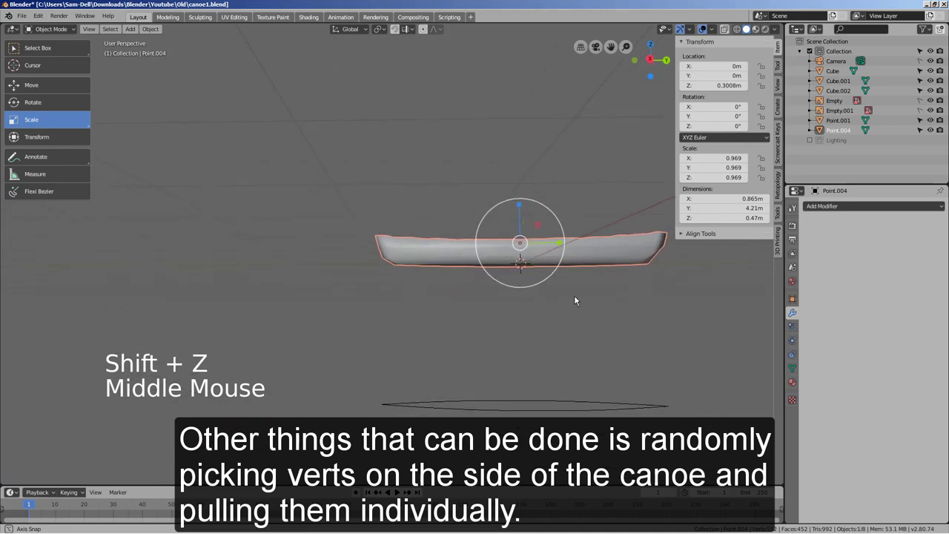
scroll("up", 3)
middle_click(558, 324)
key("Tab")
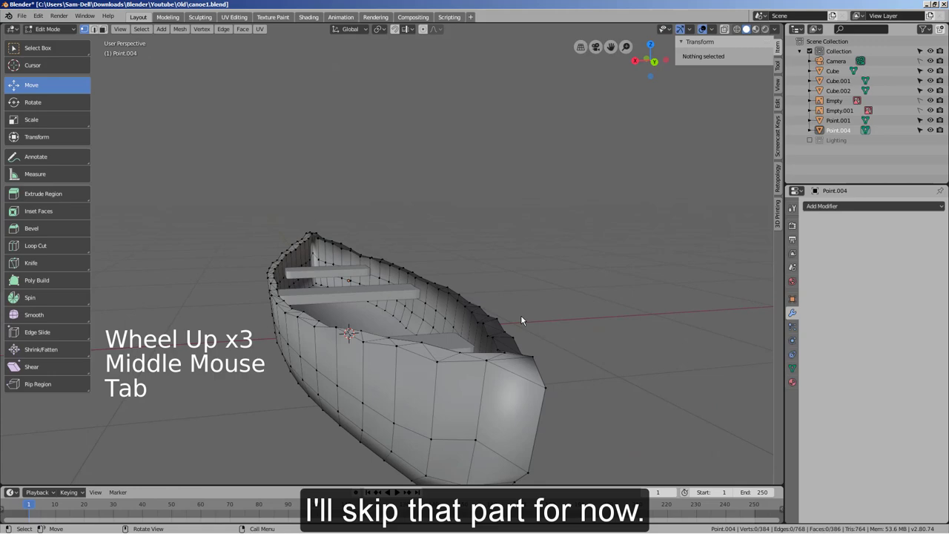
key("KP_1")
Step: From the side view, move and scale the bow-end vertices to narrow the canoe tip
key("KP_3")
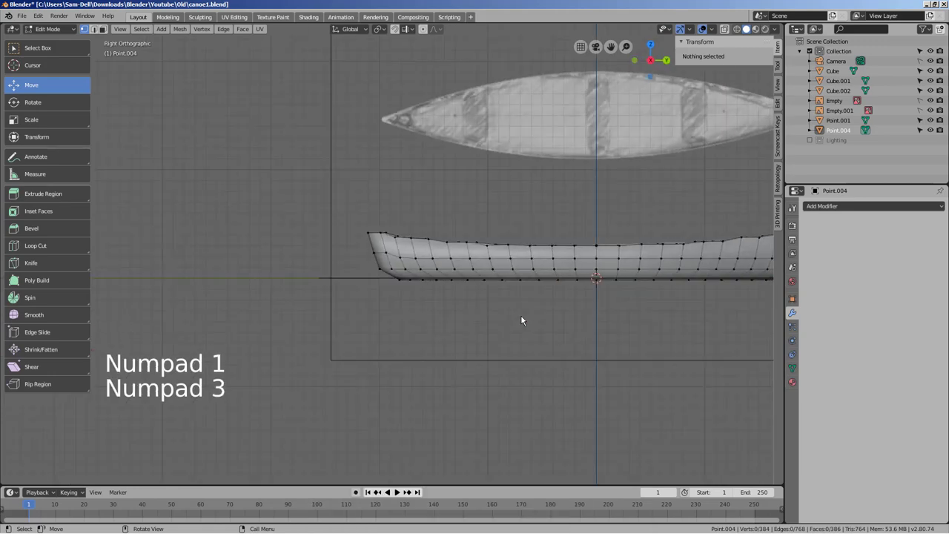
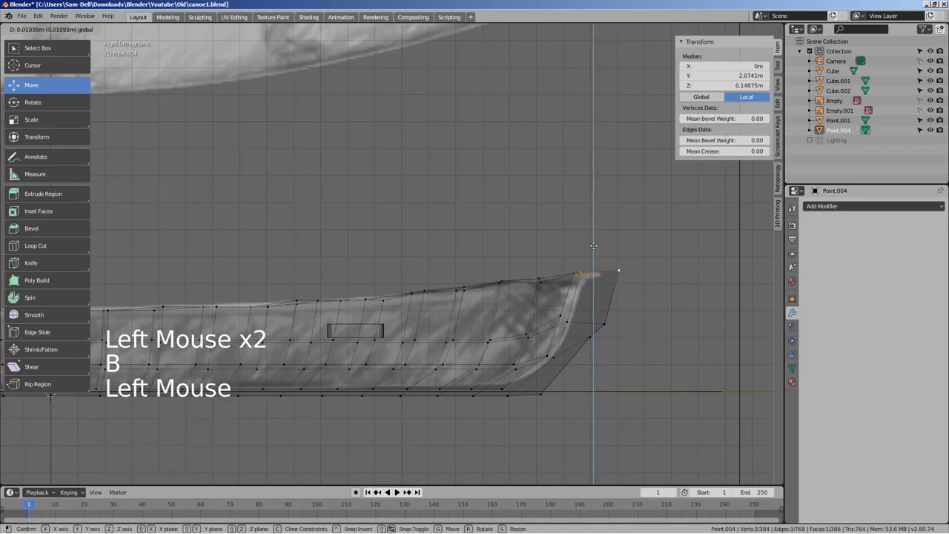
key("b")
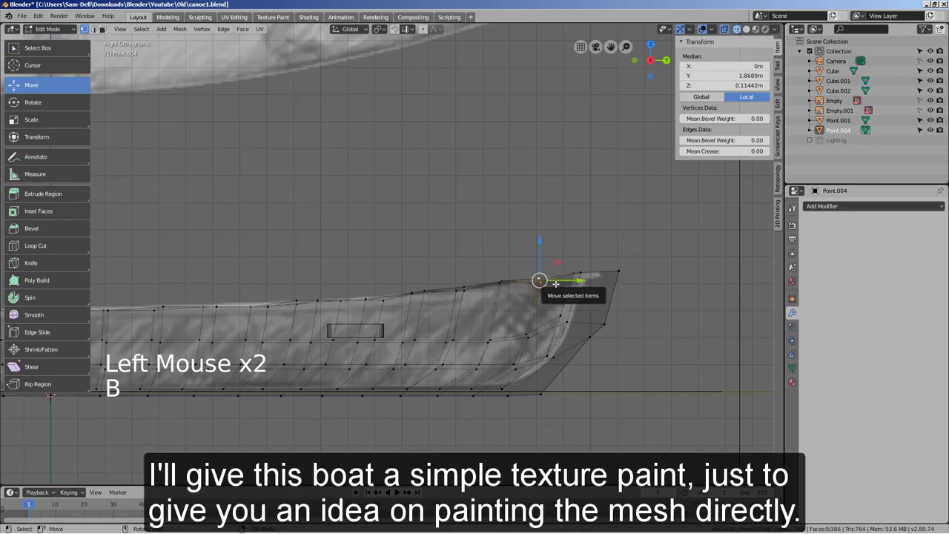
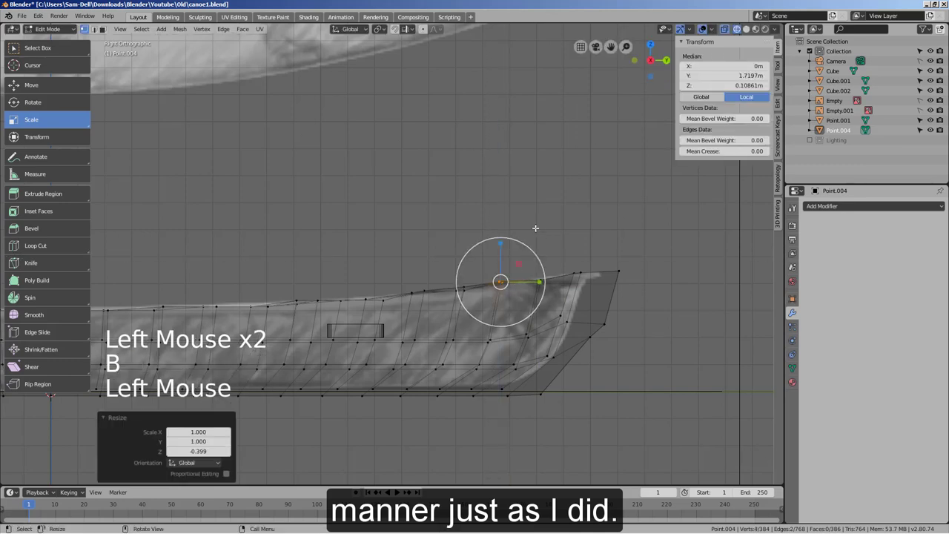
key("g")
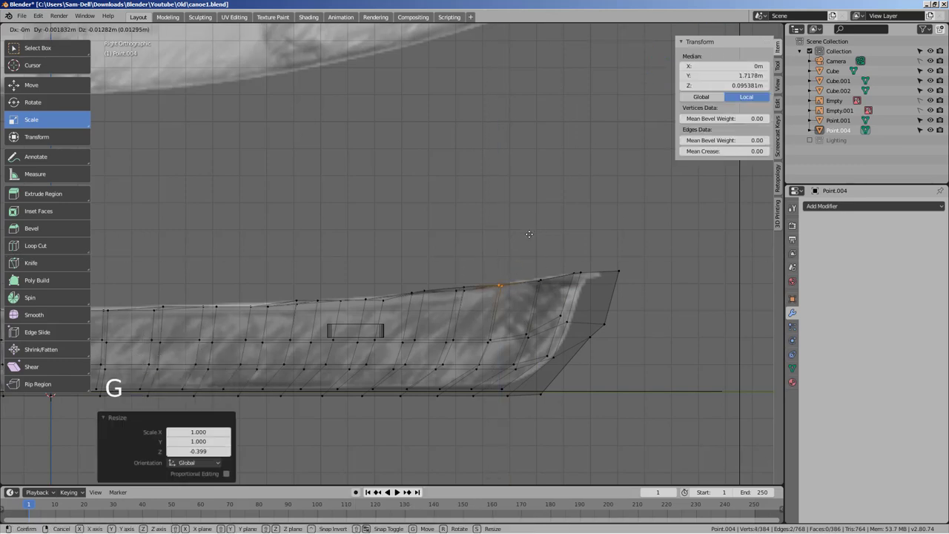
key("b")
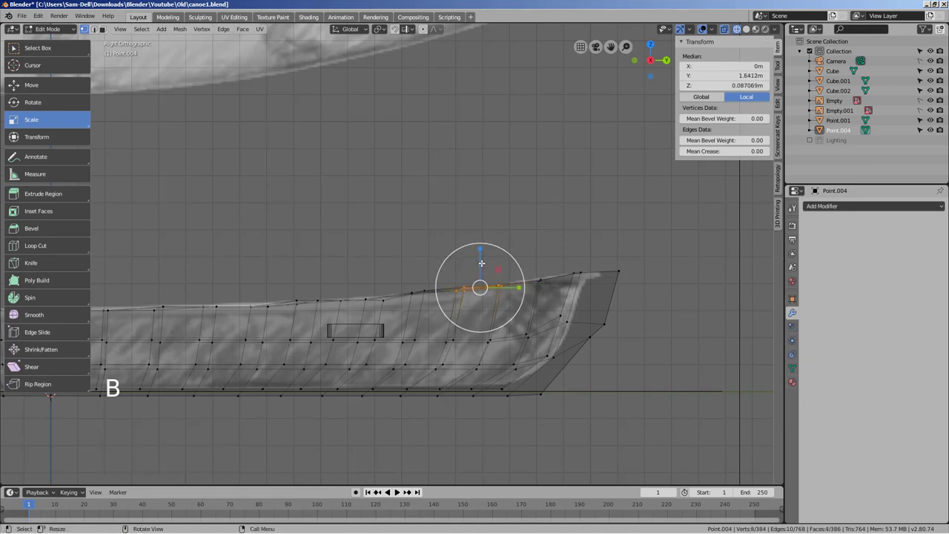
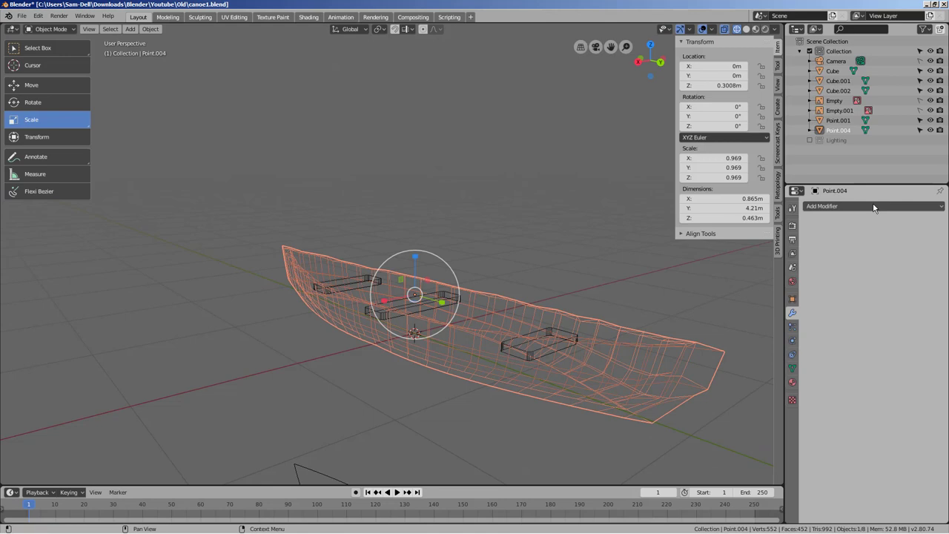
Step: Add new material Material.001 to the hull, show it in Material Preview and start its base colour choice
left_click(794, 390)
key("shift+z")
left_click(849, 255)
left_click(898, 356)
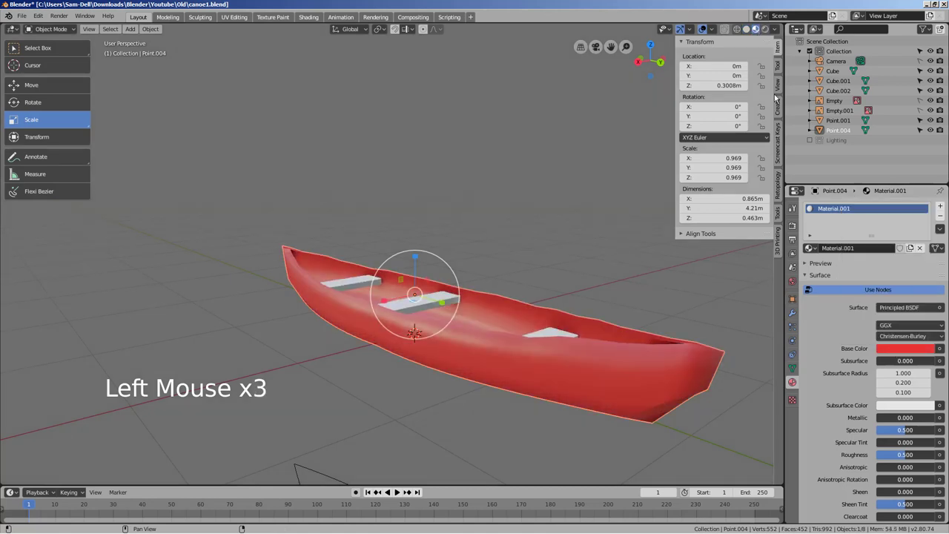
middle_click(709, 333)
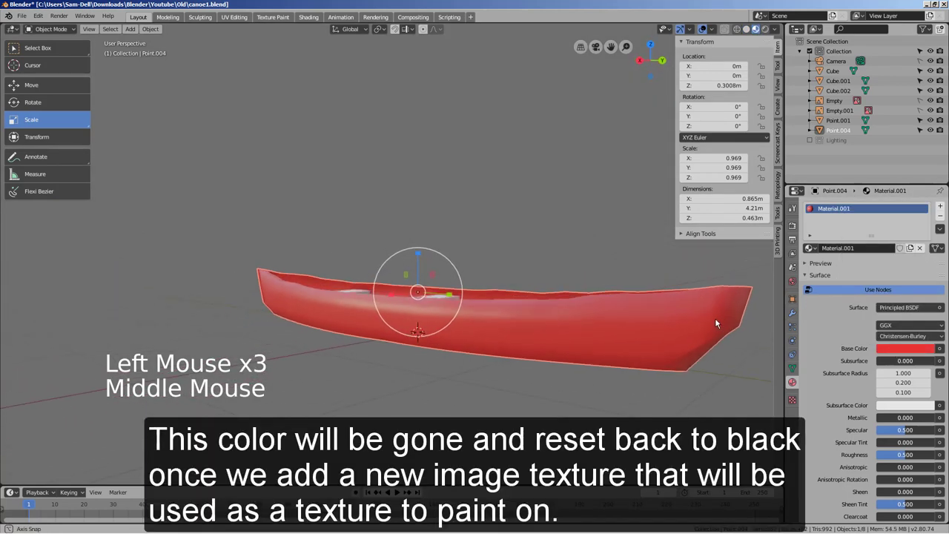
left_click(895, 355)
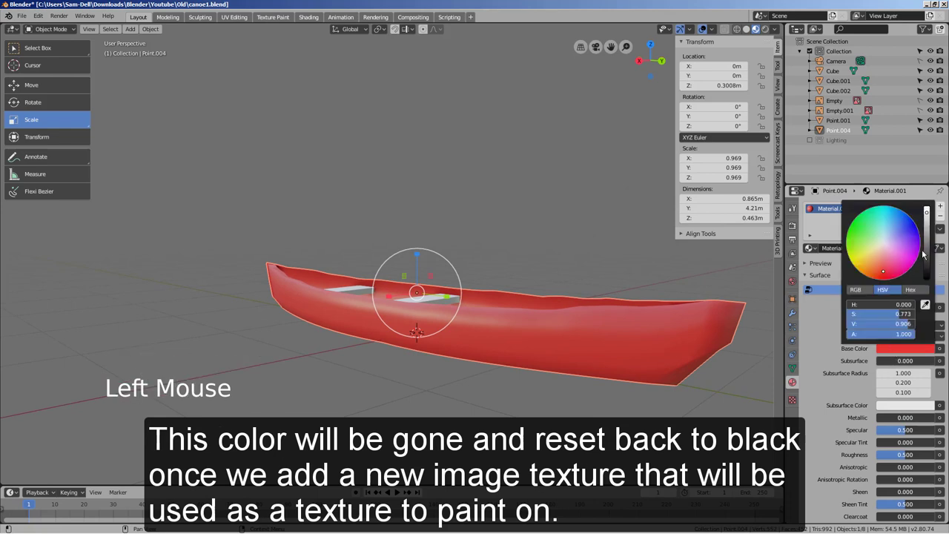
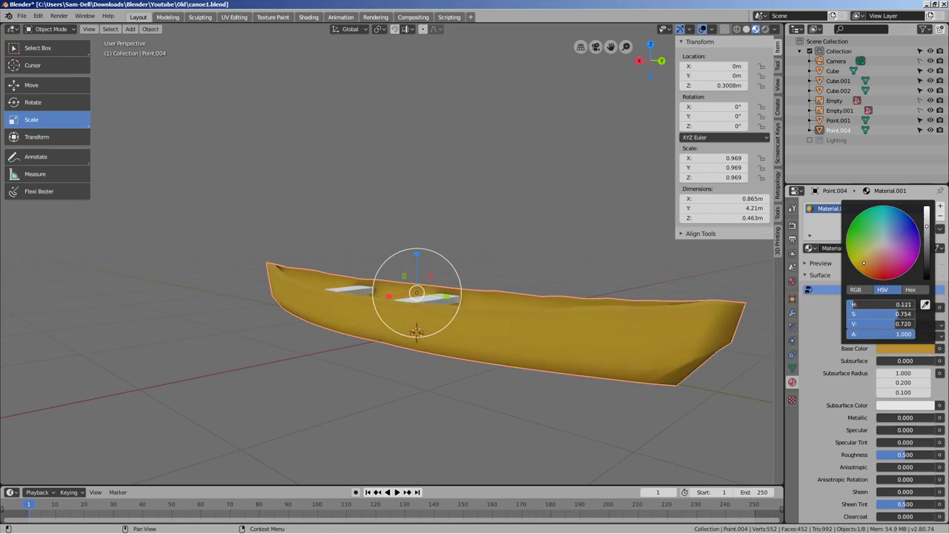
Step: Give one seat a brown Material.002, then select another seat and browse existing materials to reuse it
middle_click(513, 306)
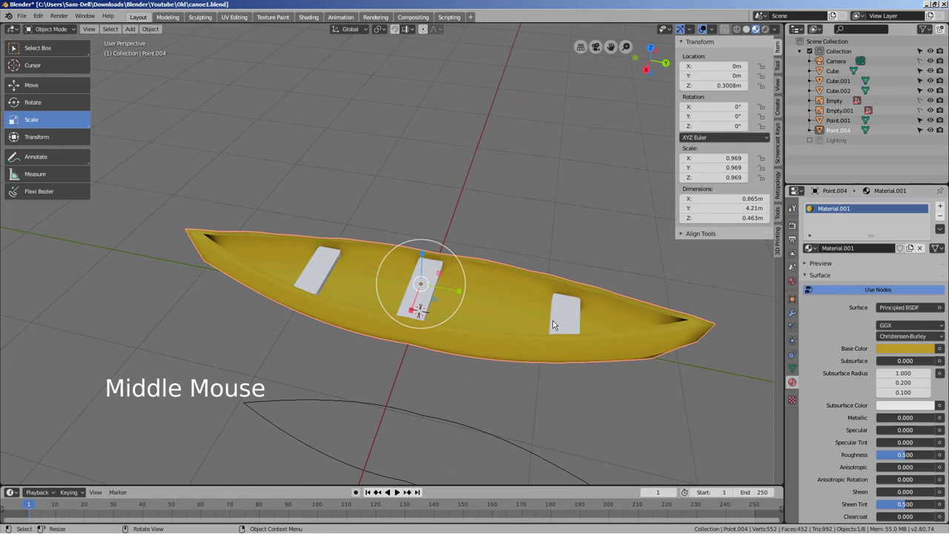
left_click(569, 320)
left_click(857, 254)
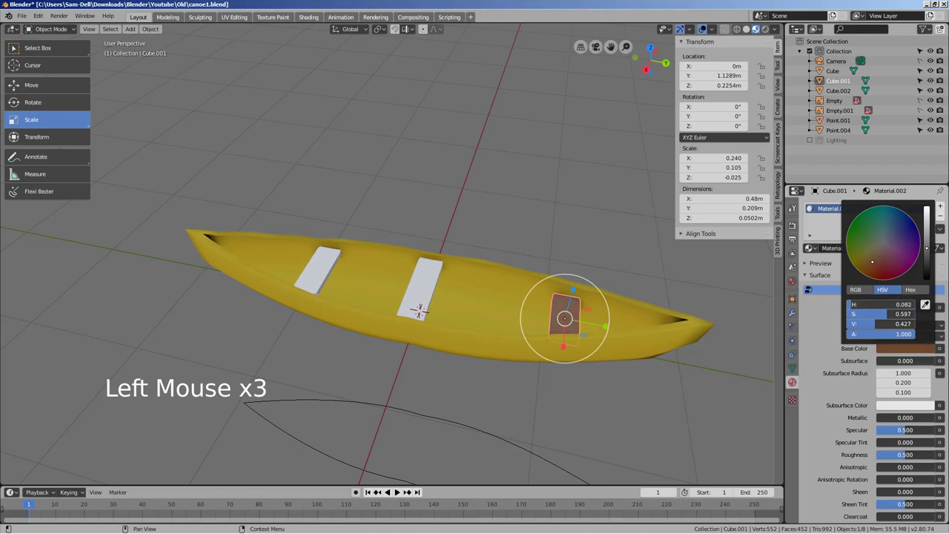
left_click(437, 278)
left_click(813, 254)
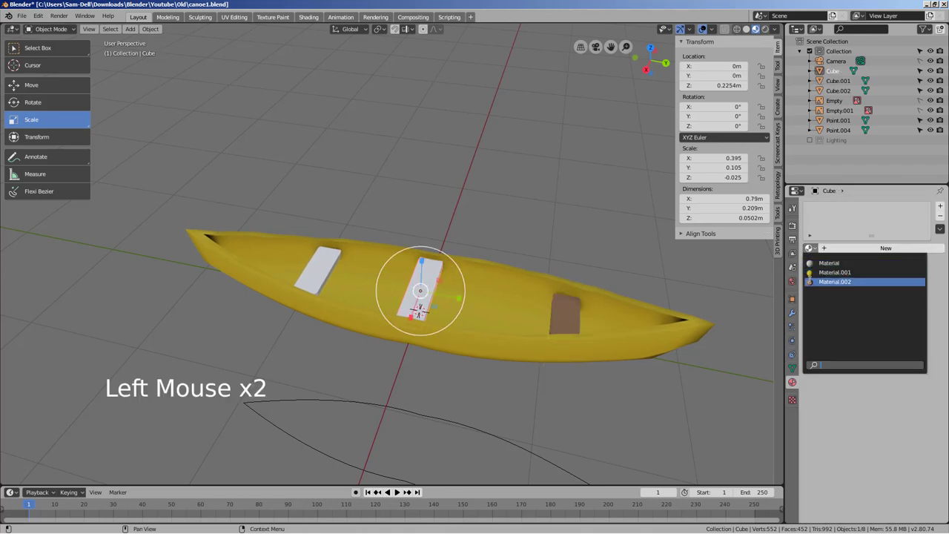